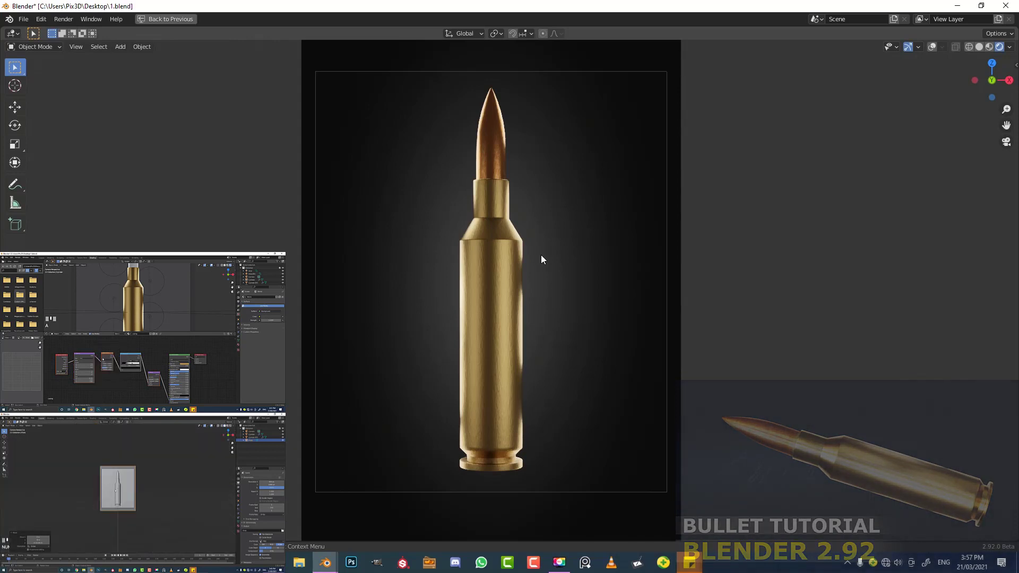
- Leave the finished render and look at the new empty scene from the front
{"action": "scroll", "scroll_direction": "down", "scroll_amount": 3}
{"action": "left_click", "coordinate": [543, 259]}
{"action": "scroll", "scroll_direction": "up", "scroll_amount": 3}
{"action": "scroll", "scroll_direction": "down", "scroll_amount": 3}
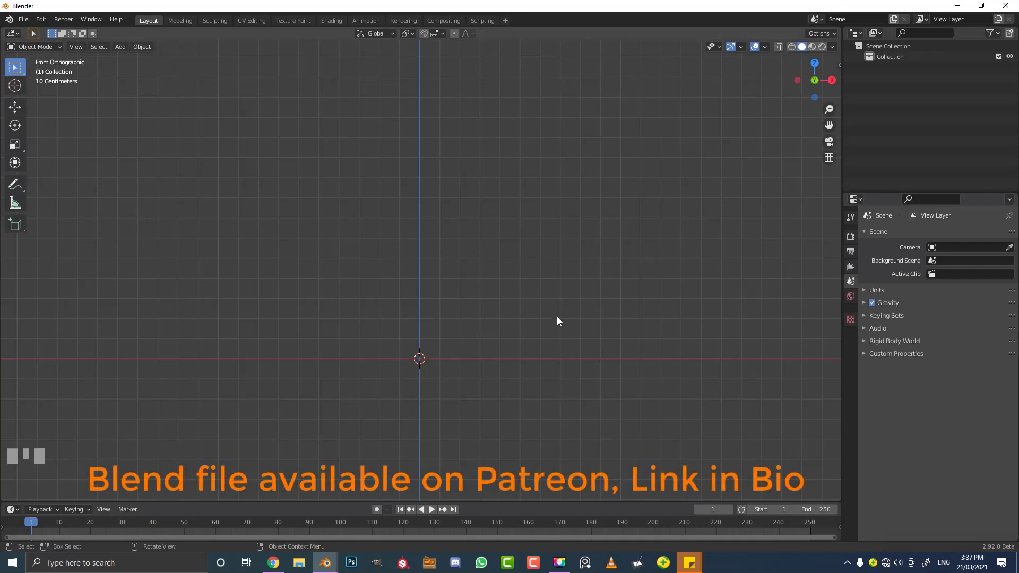
- Add a cylinder mesh at the origin as the cartridge's starting shape
{"action": "scroll", "scroll_direction": "down", "scroll_amount": 3}
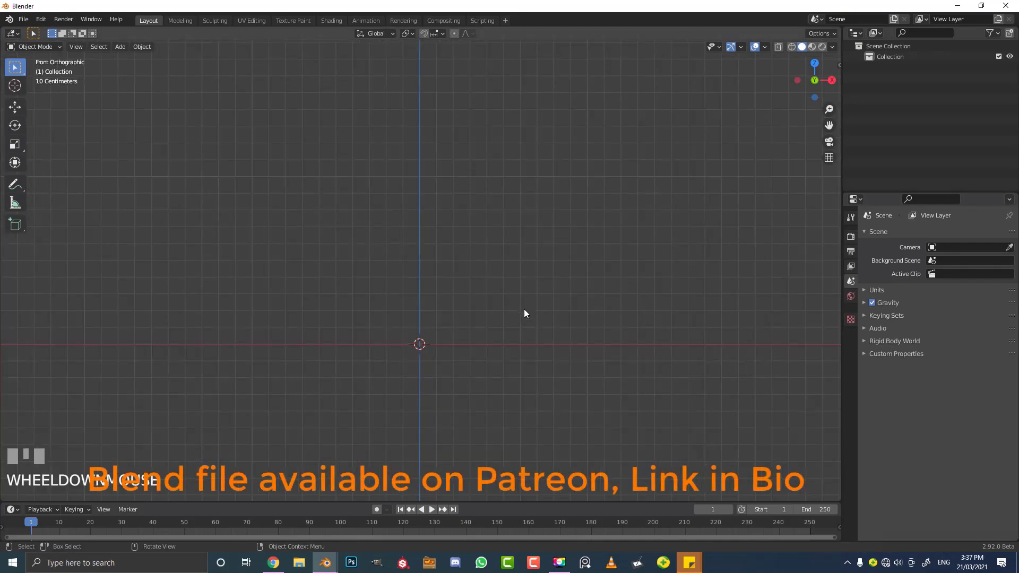
{"action": "scroll", "scroll_direction": "up", "scroll_amount": 3}
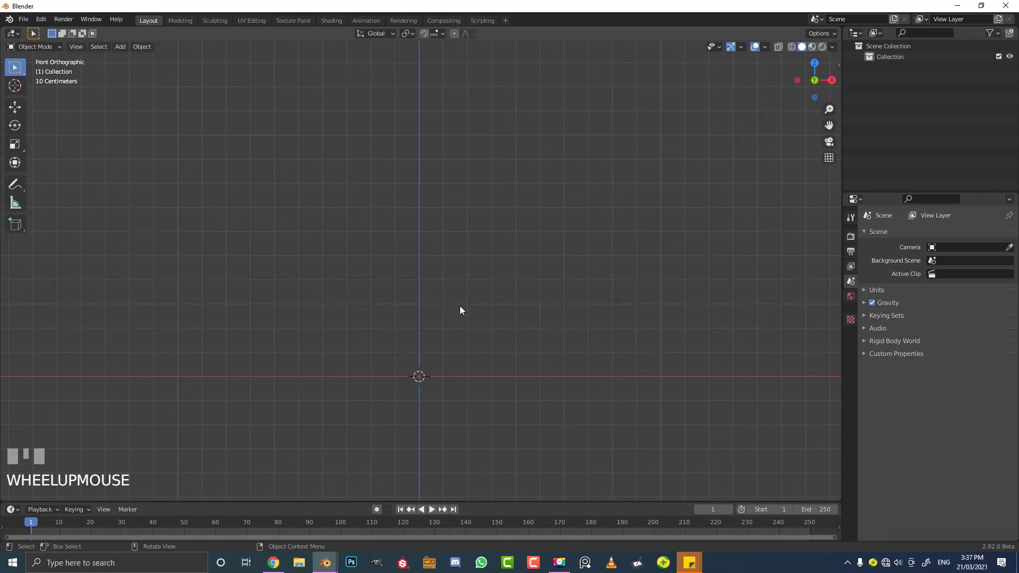
{"action": "scroll", "scroll_direction": "down", "scroll_amount": 3}
{"action": "scroll", "scroll_direction": "up", "scroll_amount": 3}
{"action": "left_click", "coordinate": [453, 316]}
{"action": "key", "text": "shift+a"}
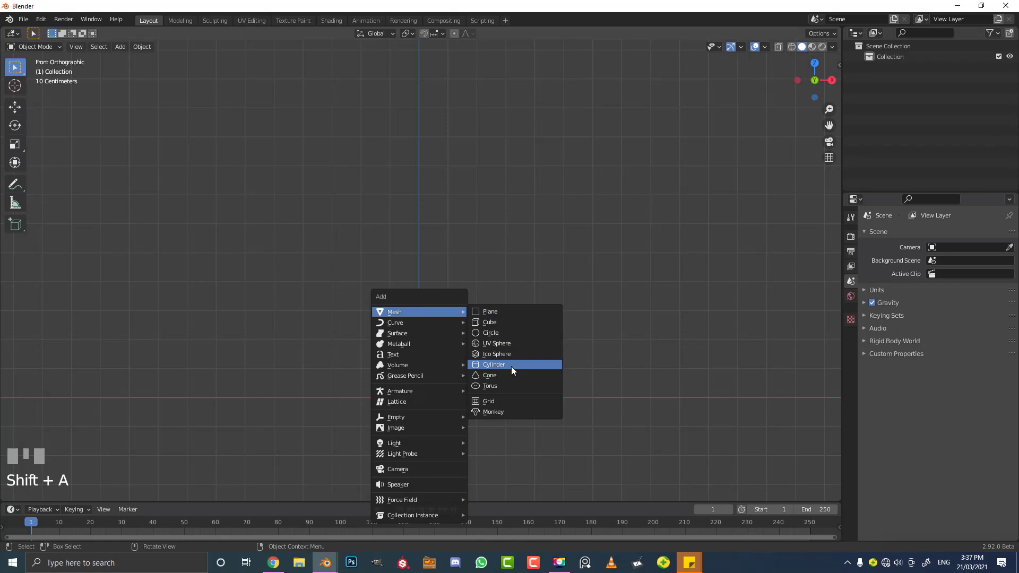
{"action": "scroll", "scroll_direction": "down", "scroll_amount": 3}
{"action": "left_click_drag", "start_coordinate": [67, 494], "coordinate": [483, 267]}
{"action": "scroll", "scroll_direction": "down", "scroll_amount": 3}
{"action": "scroll", "scroll_direction": "up", "scroll_amount": 3}
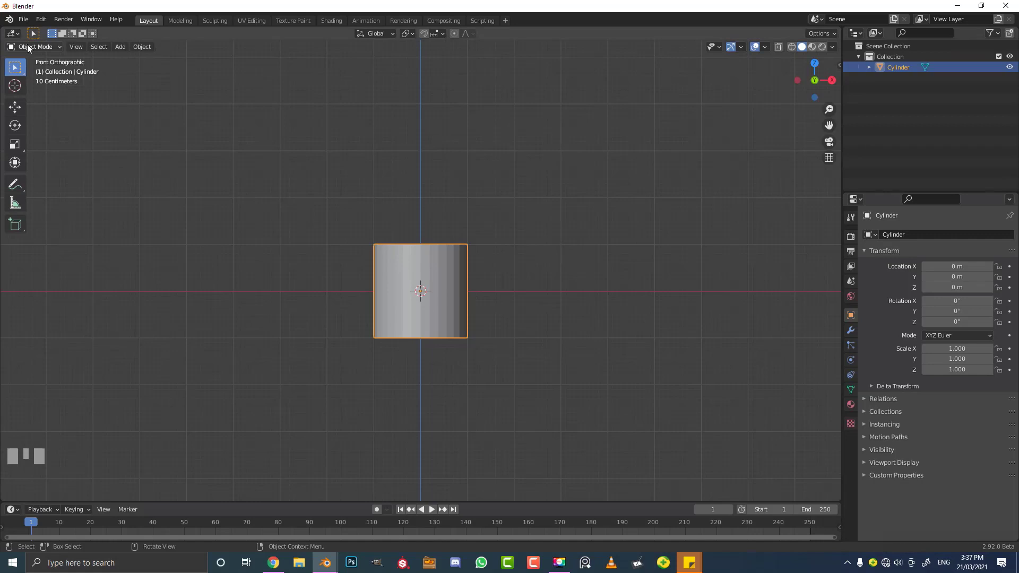
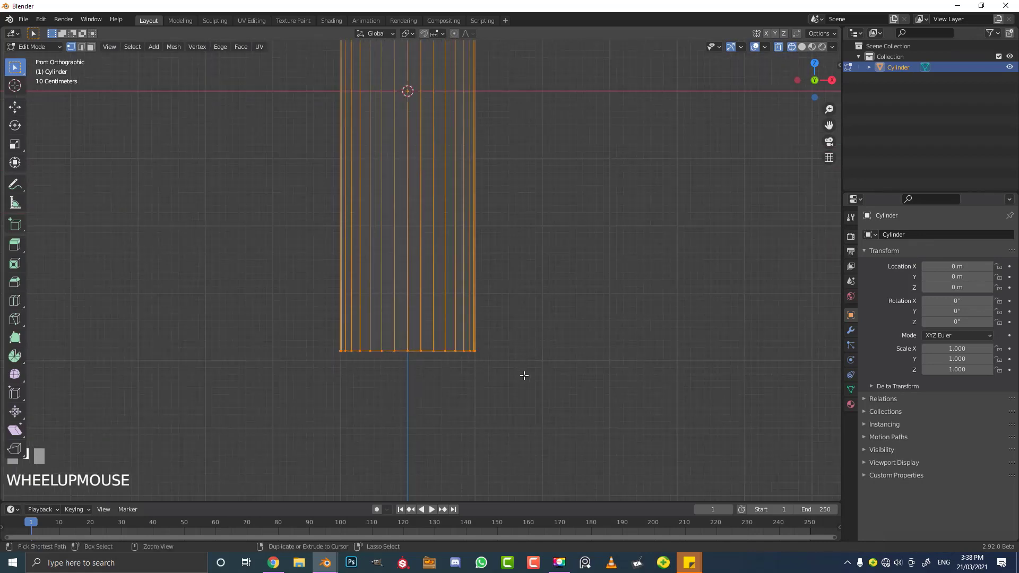
- Bevel the tube's bottom ring to narrow it into the case rim
{"action": "key", "text": "ctrl+b"}
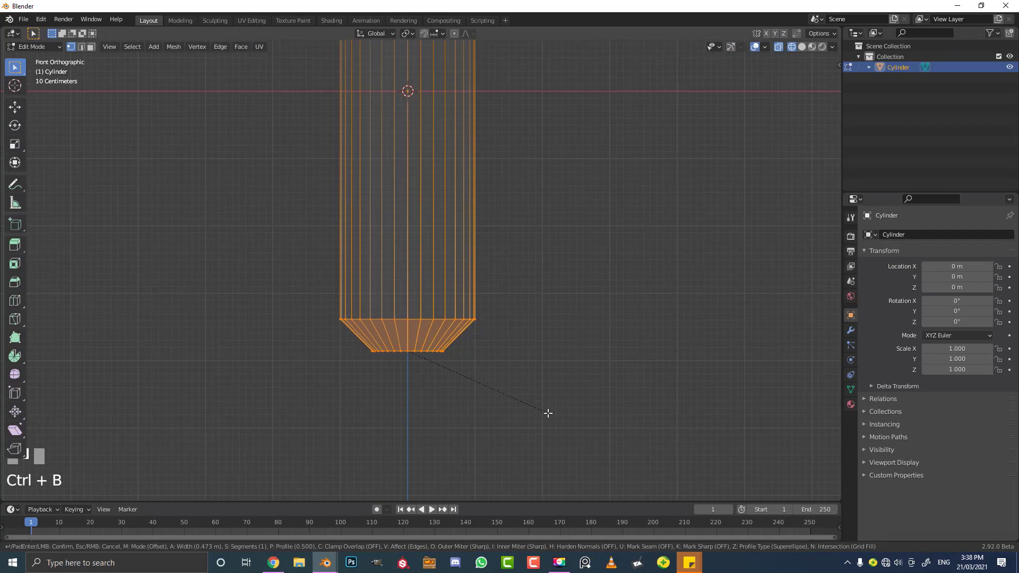
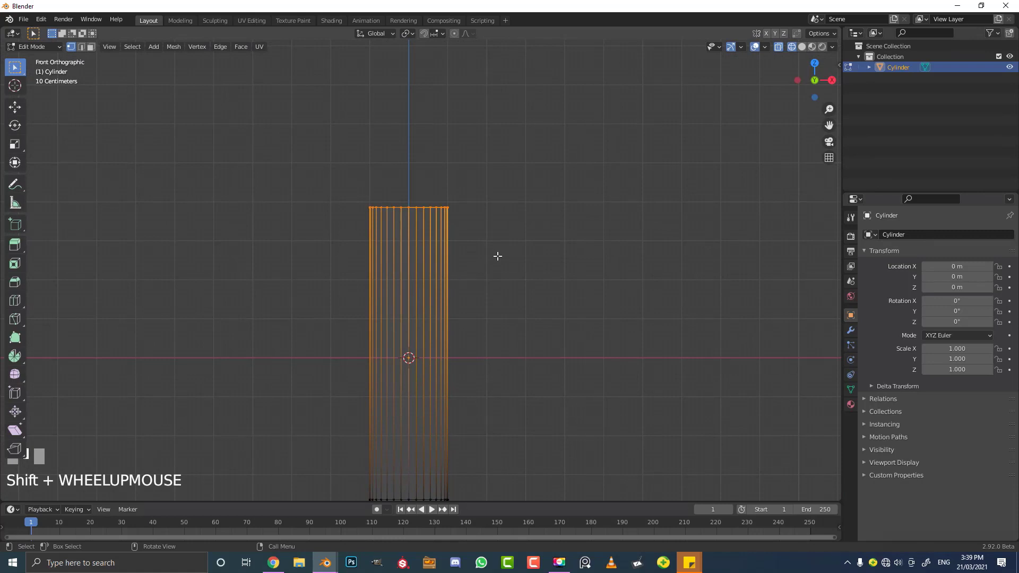
- Bevel the top ring into a shoulder and lower it along the case's height
{"action": "key", "text": "ctrl+b"}
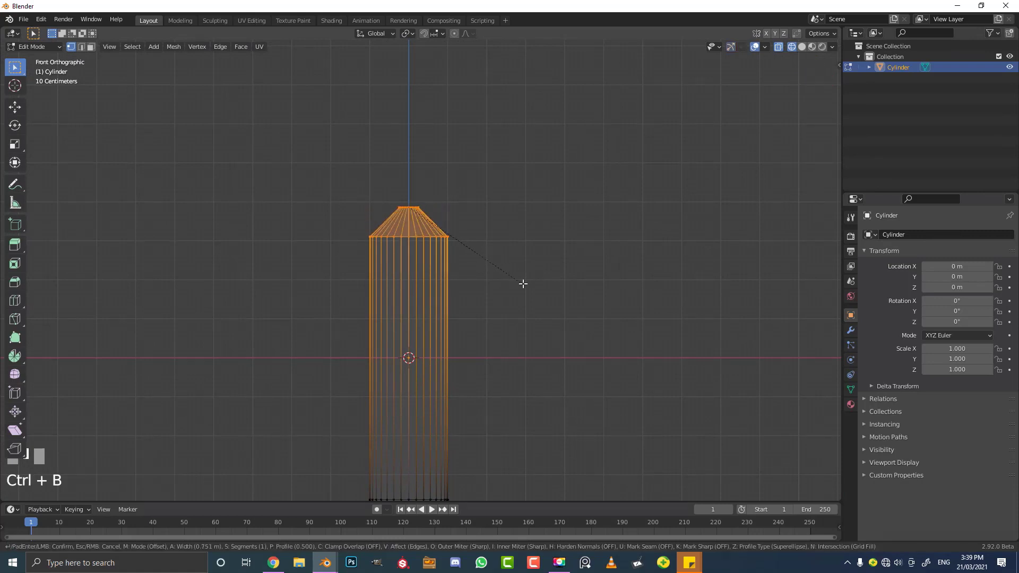
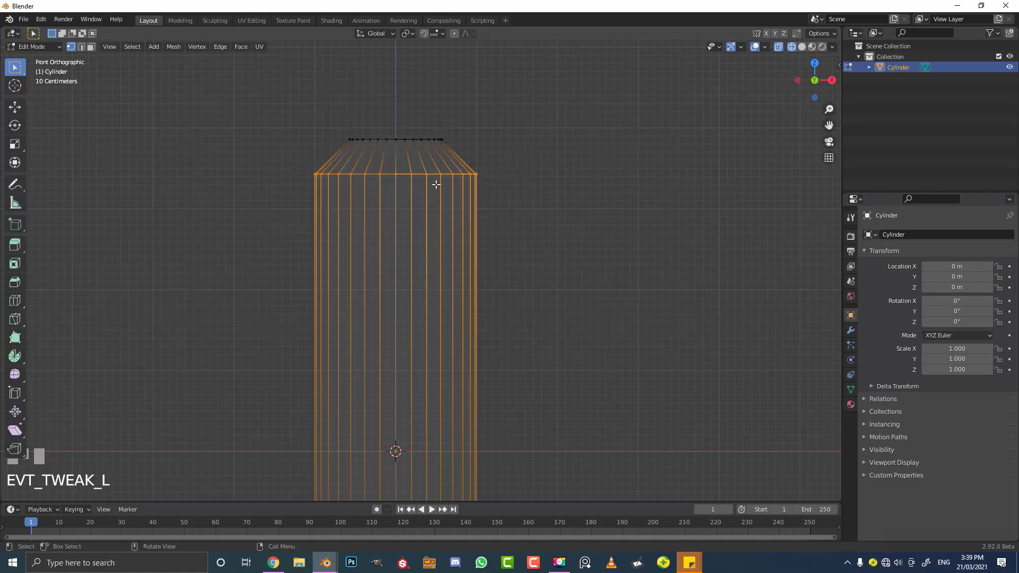
{"action": "key", "text": "g"}
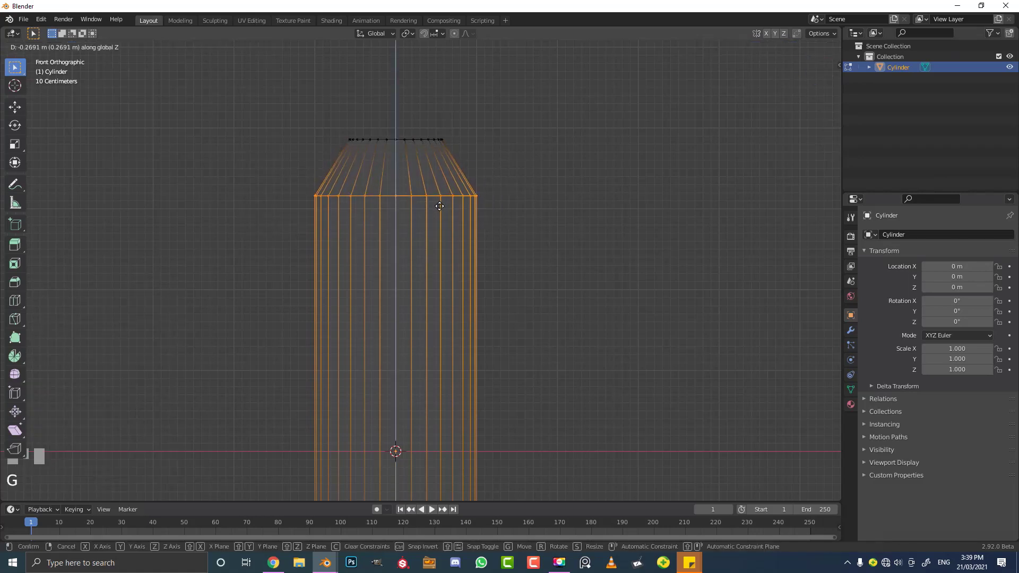
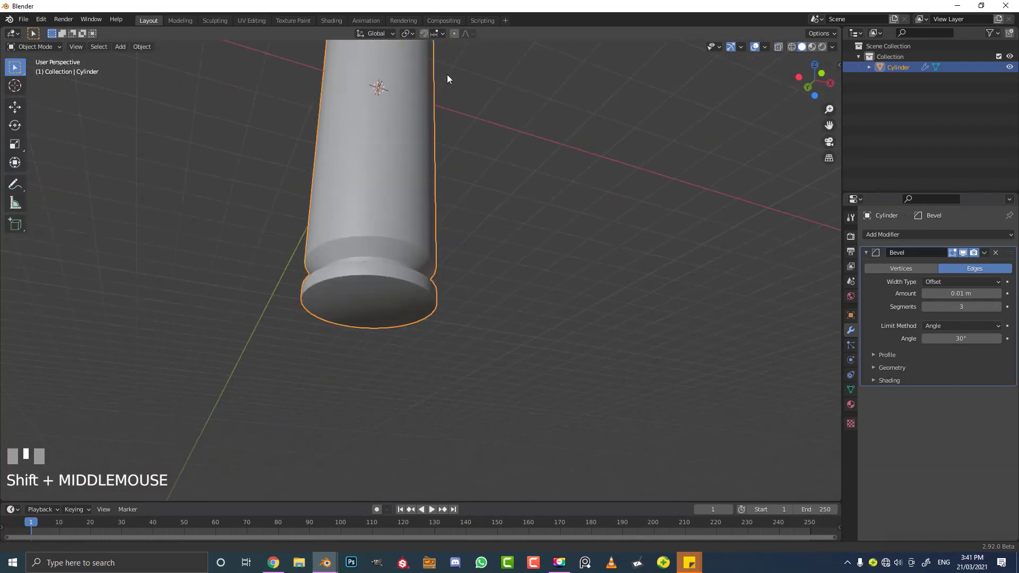
- Orbit and zoom the view to inspect the whole bevelled, subdivided case
{"action": "scroll", "scroll_direction": "up", "scroll_amount": 3}
{"action": "scroll", "scroll_direction": "up", "scroll_amount": 3}
{"action": "scroll", "scroll_direction": "down", "scroll_amount": 3}
{"action": "left_click_drag", "start_coordinate": [445, 242], "coordinate": [893, 238]}
{"action": "scroll", "scroll_direction": "down", "scroll_amount": 3}
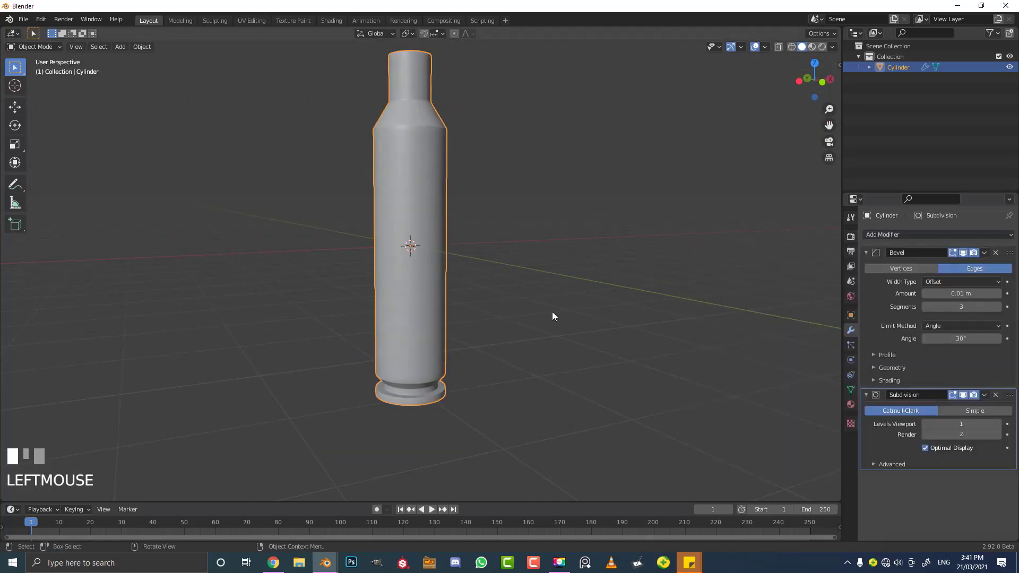
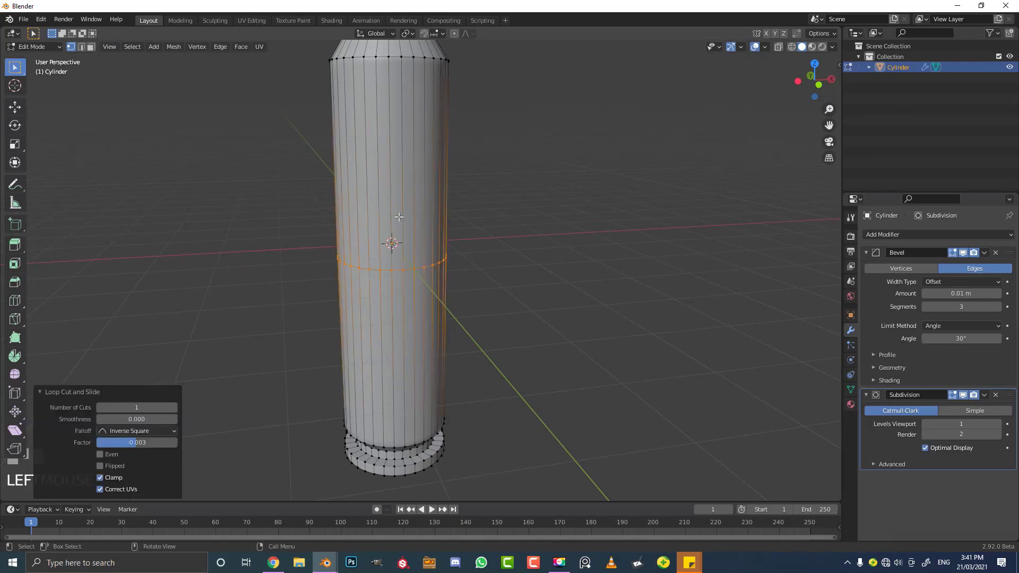
- Slide the new edge loop up the case body toward the shoulder
{"action": "key", "text": "g"}
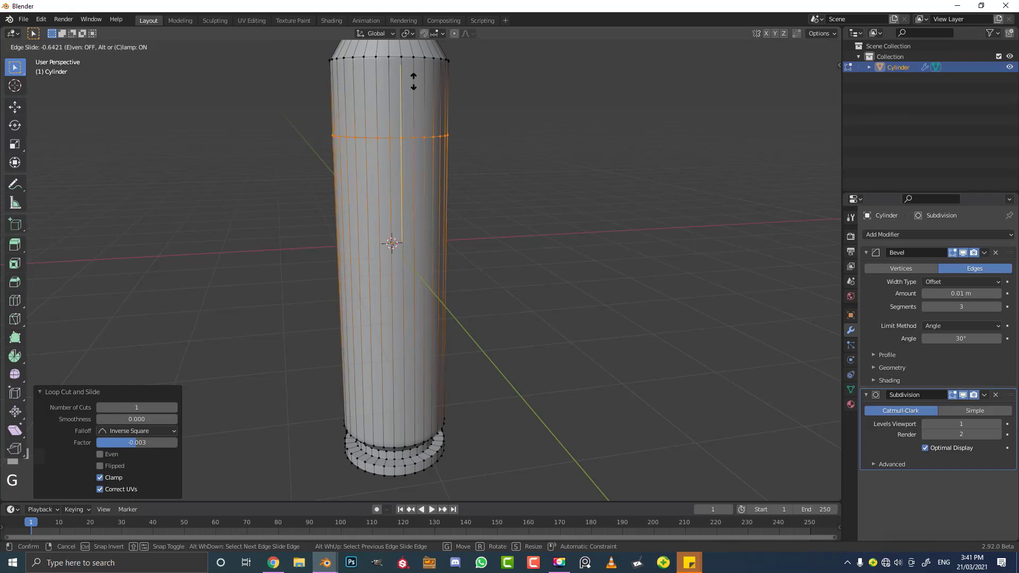
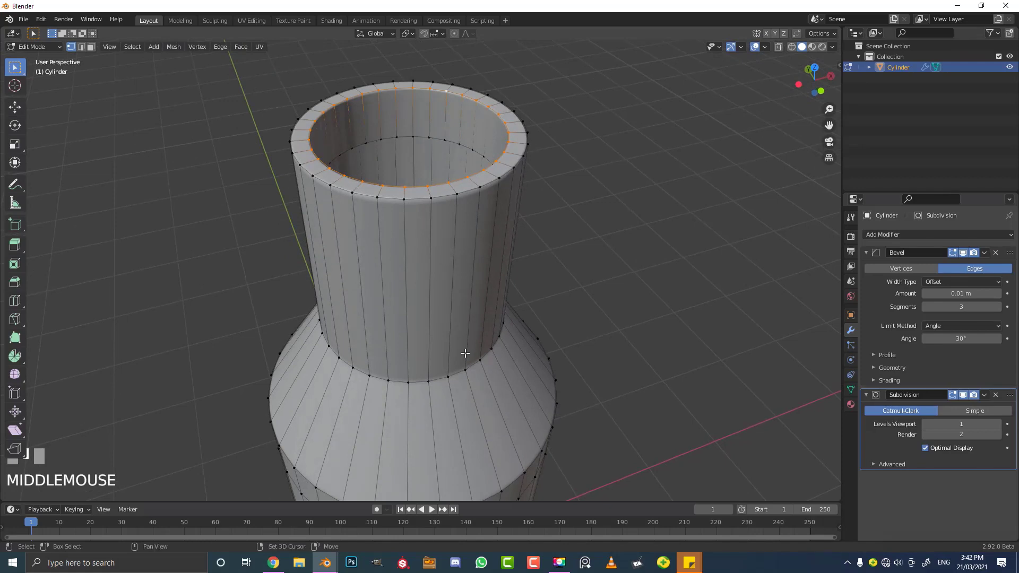
- Duplicate the mouth ring and raise it to start the bullet
{"action": "key", "text": "shift+d"}
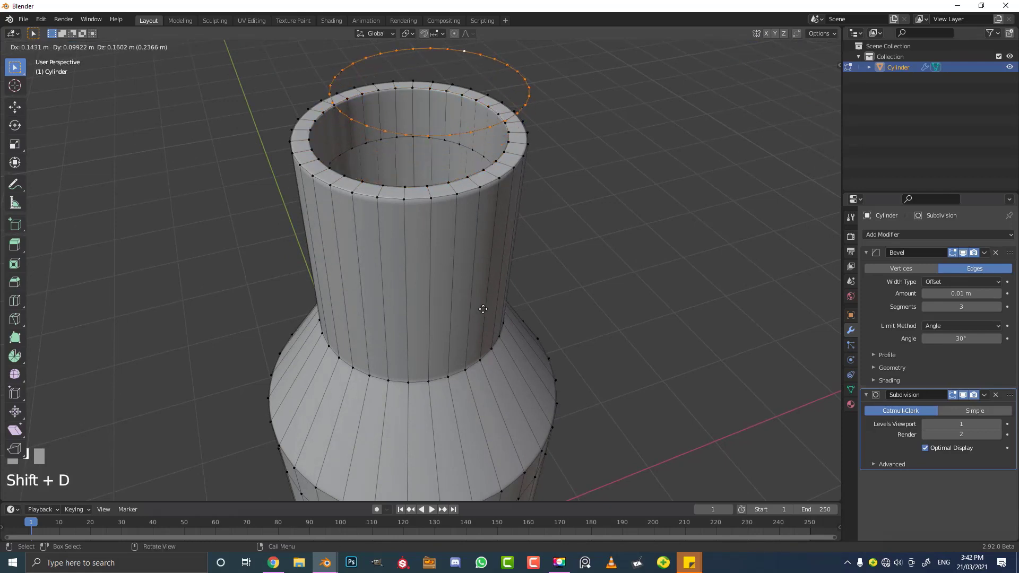
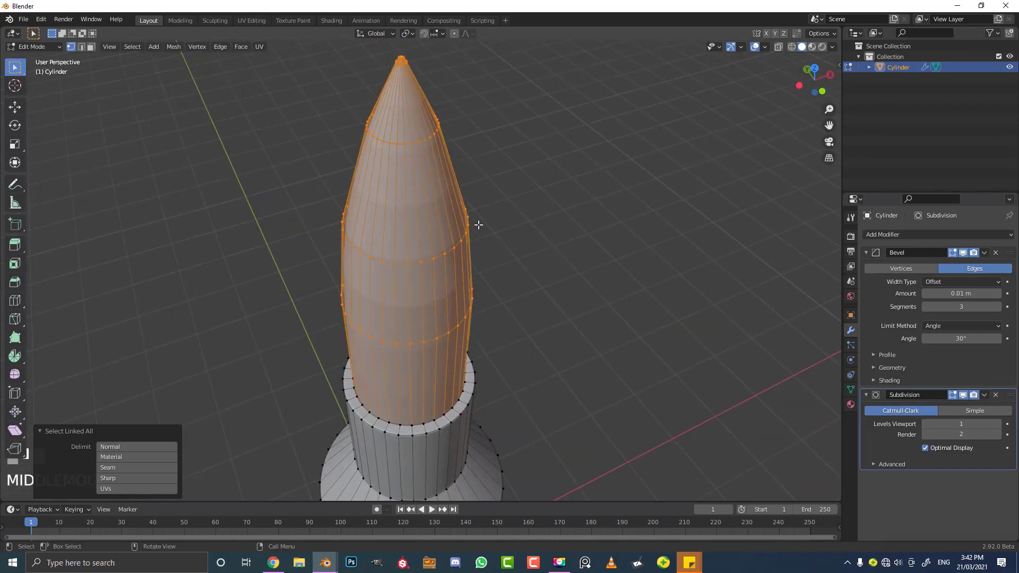
- Separate the bullet into its own object and try moving it above the mouth
{"action": "key", "text": "p"}
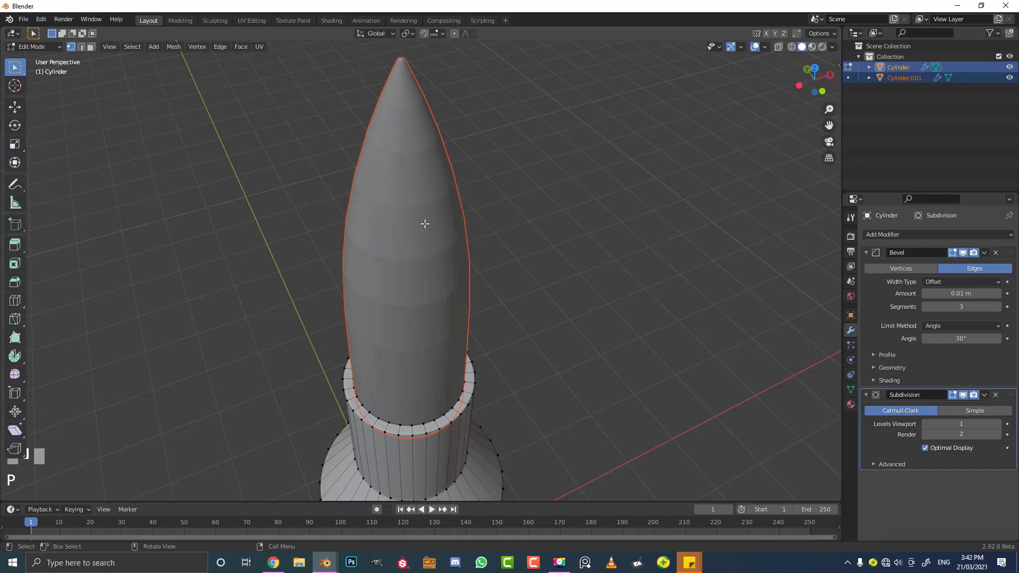
{"action": "scroll", "scroll_direction": "down", "scroll_amount": 3}
{"action": "key", "text": "Tab"}
{"action": "left_click_drag", "start_coordinate": [429, 233], "coordinate": [418, 150]}
{"action": "scroll", "scroll_direction": "up", "scroll_amount": 3}
{"action": "scroll", "scroll_direction": "up", "scroll_amount": 3}
{"action": "left_click", "coordinate": [418, 150]}
{"action": "scroll", "scroll_direction": "down", "scroll_amount": 3}
{"action": "key", "text": "g"}
{"action": "right_click", "coordinate": [429, 176]}
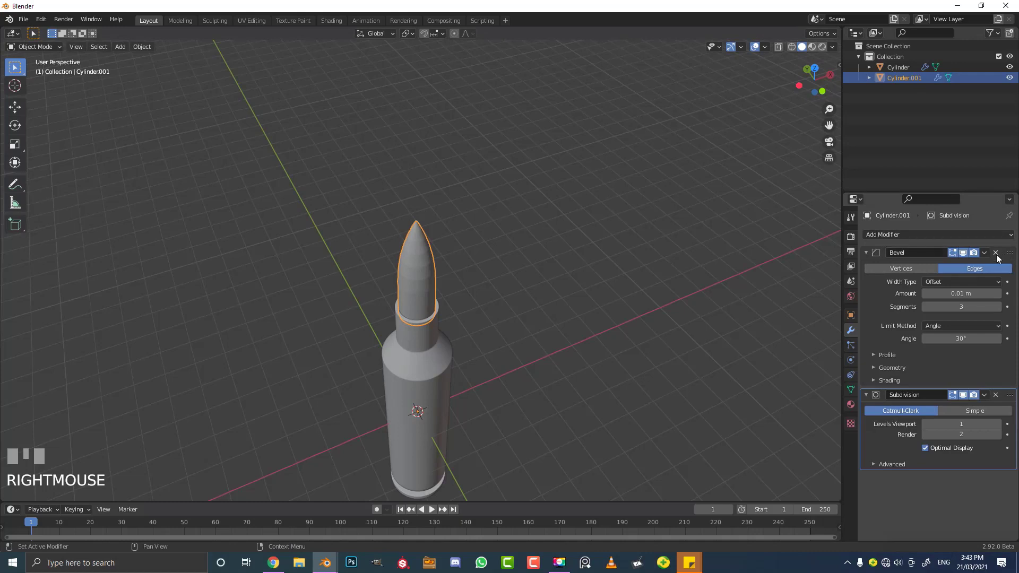
- View the case straight from the front and move its base loops along its height in Edit Mode
{"action": "left_click_drag", "start_coordinate": [1000, 257], "coordinate": [453, 265]}
{"action": "scroll", "scroll_direction": "up", "scroll_amount": 3}
{"action": "scroll", "scroll_direction": "down", "scroll_amount": 3}
{"action": "left_click_drag", "start_coordinate": [453, 266], "coordinate": [384, 277]}
{"action": "key", "text": "alt+a"}
{"action": "scroll", "scroll_direction": "down", "scroll_amount": 3}
{"action": "key", "text": "KP_1"}
{"action": "scroll", "scroll_direction": "down", "scroll_amount": 3}
{"action": "scroll", "scroll_direction": "up", "scroll_amount": 3}
{"action": "left_click", "coordinate": [384, 277]}
{"action": "left_click_drag", "start_coordinate": [431, 330], "coordinate": [447, 277]}
{"action": "key", "text": "Tab"}
{"action": "key", "text": "z"}
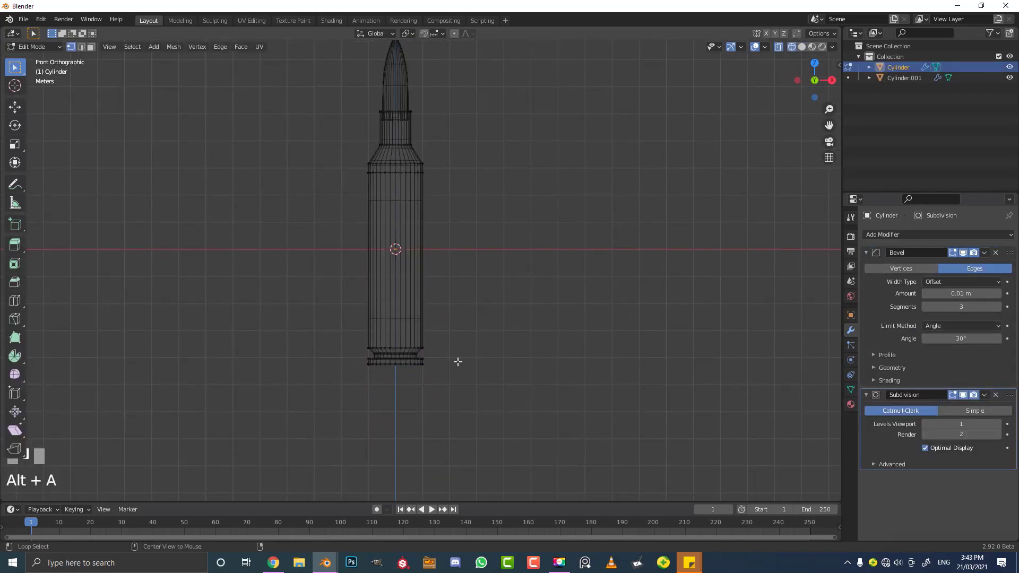
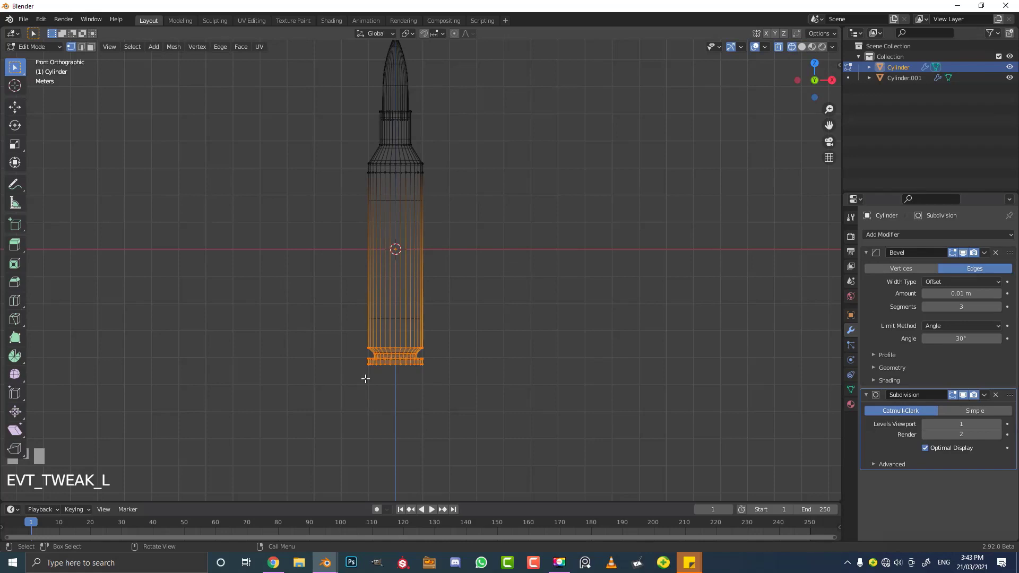
{"action": "key", "text": "g"}
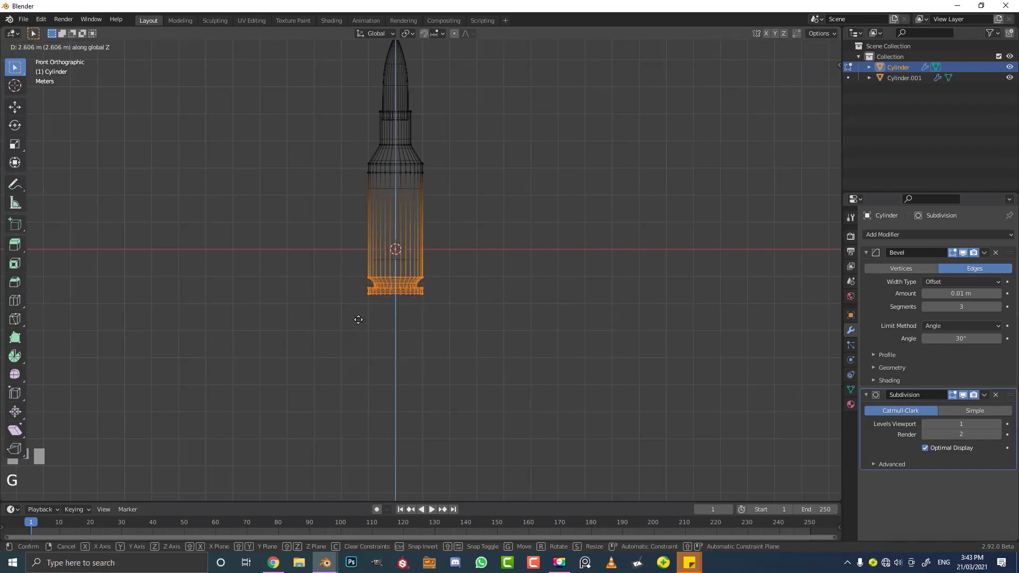
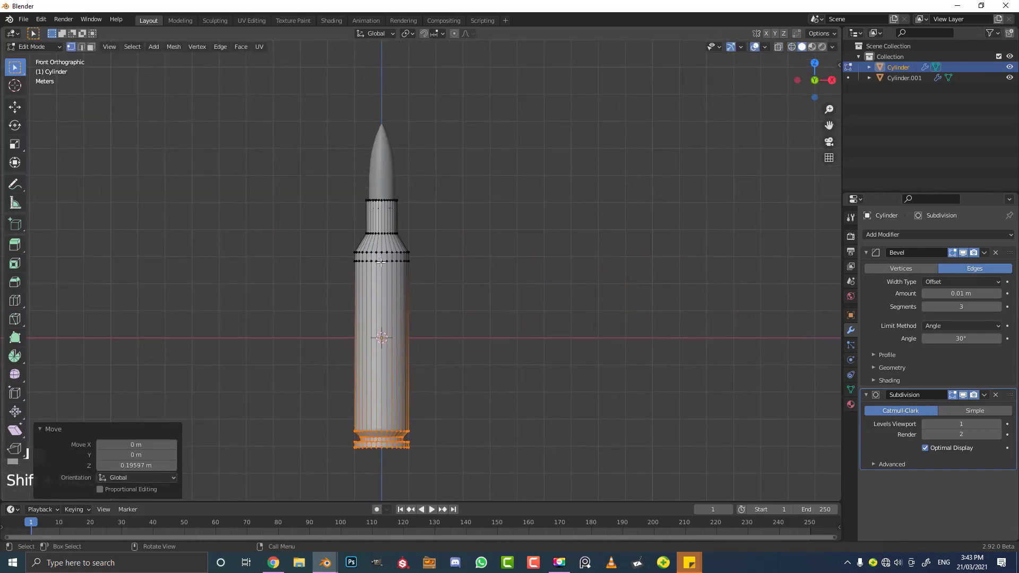
- Nudge the bullet up so it seats correctly in the case neck
{"action": "left_click", "coordinate": [391, 179]}
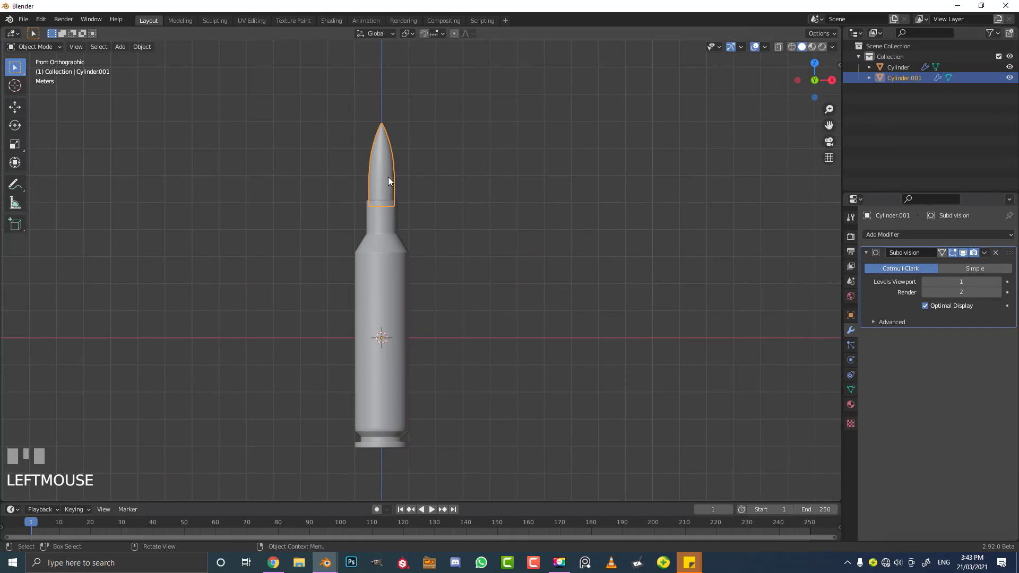
{"action": "key", "text": "g"}
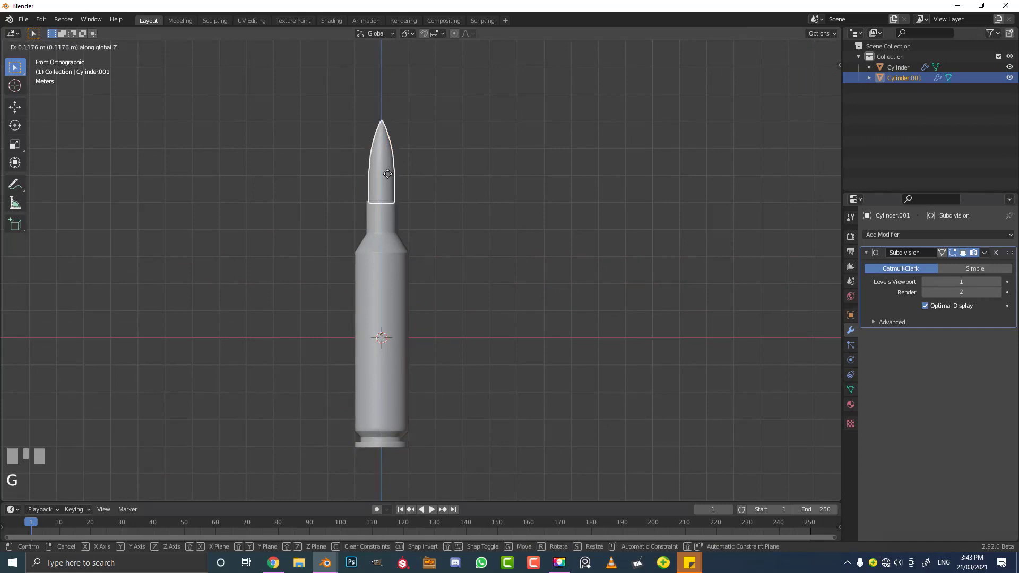
{"action": "left_click", "coordinate": [402, 174]}
{"action": "key", "text": "a"}
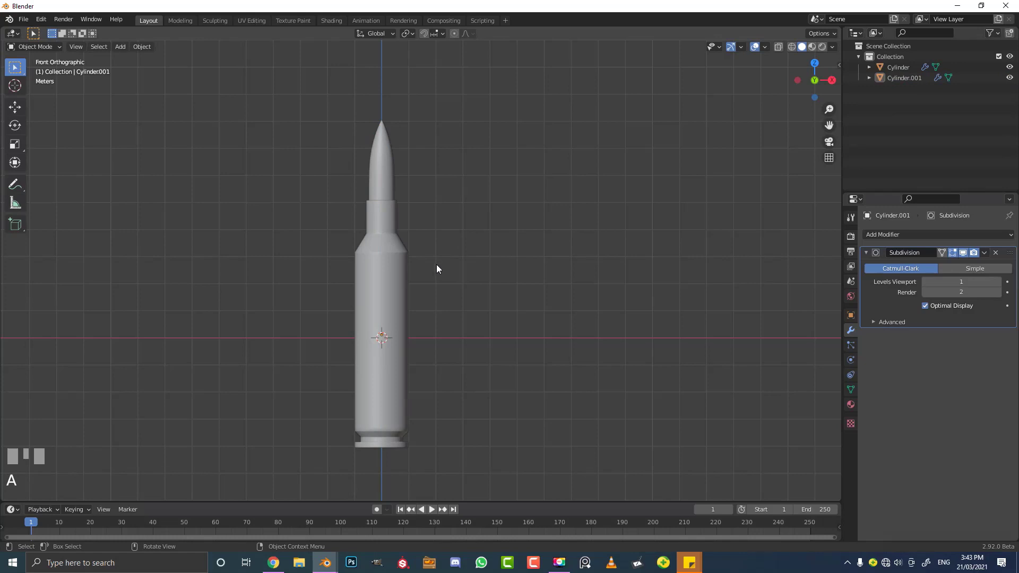
- Add a camera and orbit the view to frame the upright cartridge
{"action": "scroll", "scroll_direction": "down", "scroll_amount": 3}
{"action": "scroll", "scroll_direction": "up", "scroll_amount": 3}
{"action": "middle_click", "coordinate": [434, 330]}
{"action": "scroll", "scroll_direction": "up", "scroll_amount": 3}
{"action": "key", "text": "shift+a"}
{"action": "left_click_drag", "start_coordinate": [420, 403], "coordinate": [427, 304]}
{"action": "scroll", "scroll_direction": "down", "scroll_amount": 3}
{"action": "scroll", "scroll_direction": "up", "scroll_amount": 3}
{"action": "scroll", "scroll_direction": "down", "scroll_amount": 3}
{"action": "scroll", "scroll_direction": "down", "scroll_amount": 3}
- Snap the camera to the current view and select it to adjust its lens settings
{"action": "key", "text": "g"}
{"action": "left_click_drag", "start_coordinate": [272, 295], "coordinate": [853, 360]}
{"action": "left_click", "coordinate": [214, 299]}
{"action": "key", "text": "KP_0"}
{"action": "left_click", "coordinate": [853, 361]}
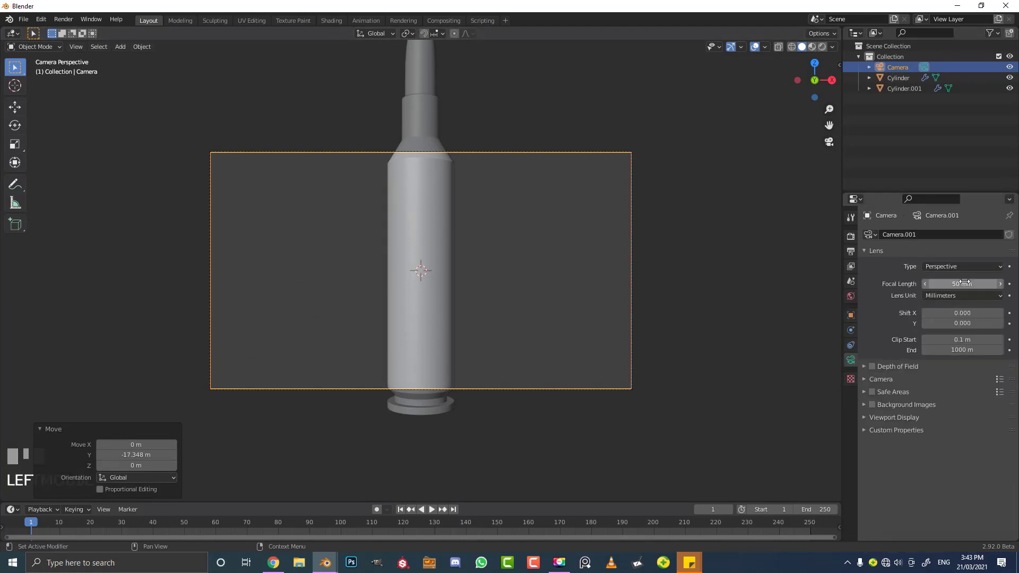
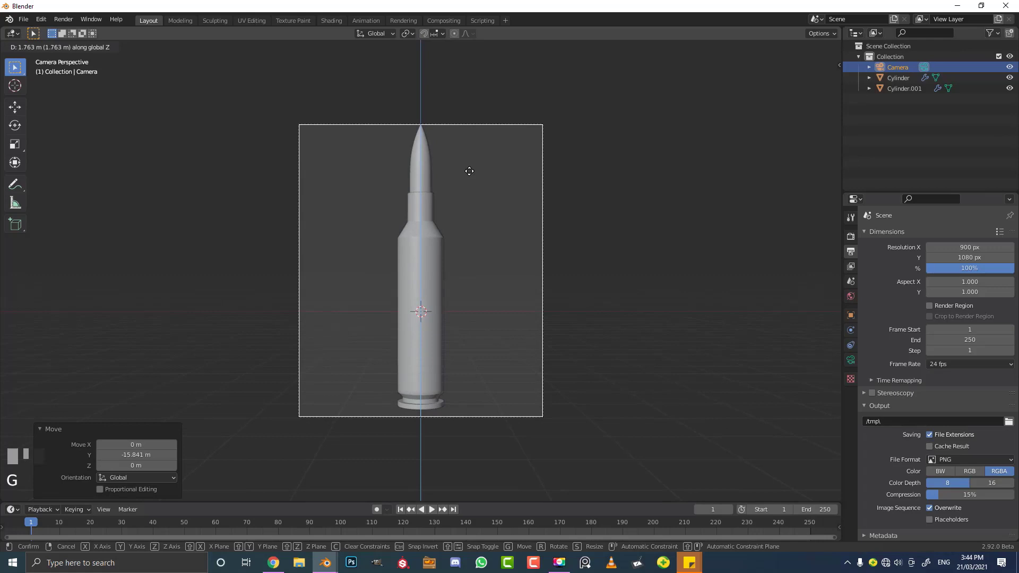
- From the side view, select the cartridge and camera together and raise them vertically
{"action": "left_click", "coordinate": [474, 164]}
{"action": "key", "text": "g"}
{"action": "left_click", "coordinate": [475, 305]}
{"action": "left_click_drag", "start_coordinate": [480, 304], "coordinate": [570, 381]}
{"action": "left_click", "coordinate": [569, 381]}
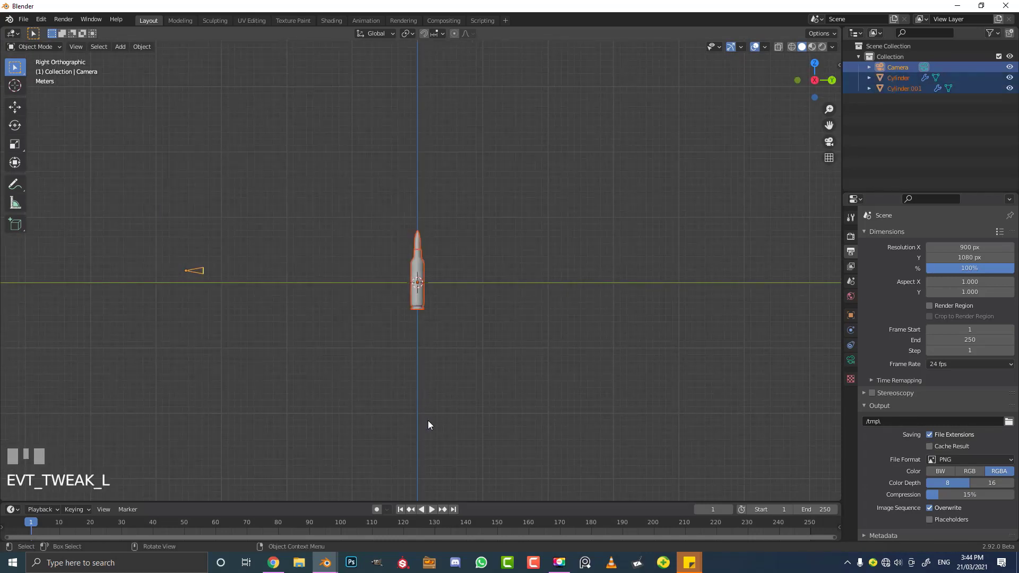
{"action": "key", "text": "g"}
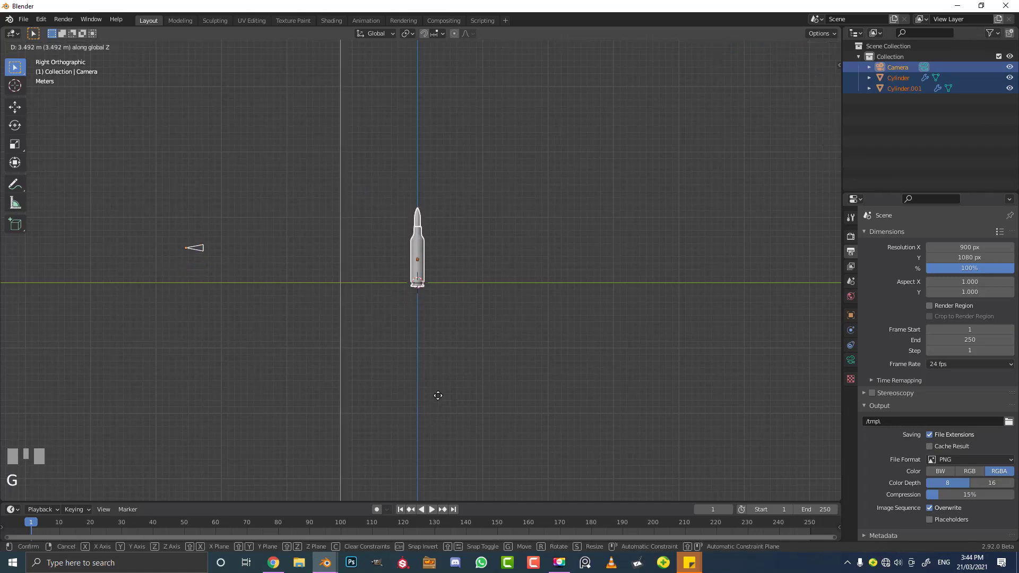
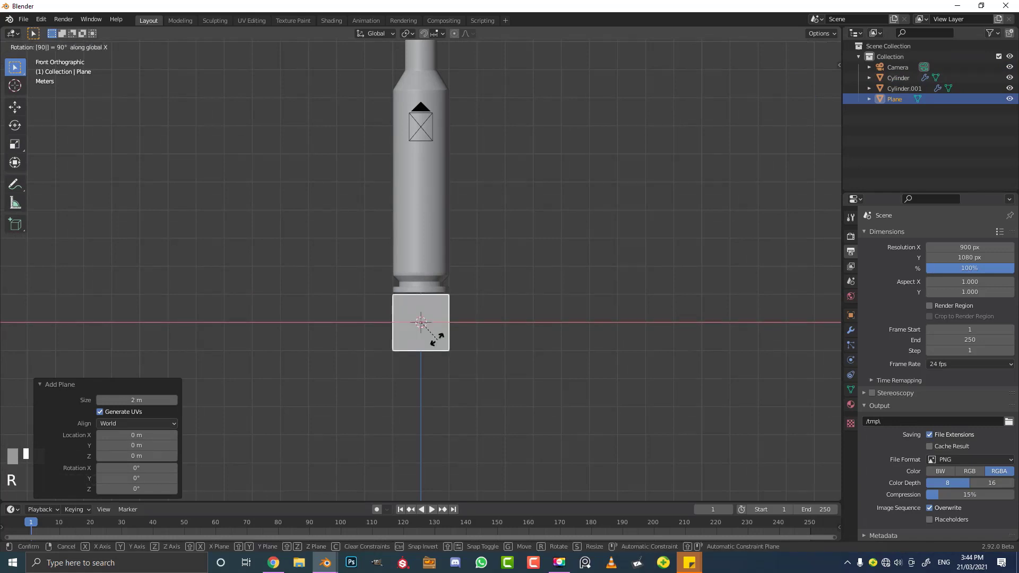
- Stand the plane upright and push it back along Y behind the cartridge
{"action": "key", "text": "Return"}
{"action": "left_click_drag", "start_coordinate": [467, 321], "coordinate": [525, 245]}
{"action": "key", "text": "s"}
{"action": "left_click", "coordinate": [525, 245]}
{"action": "left_click_drag", "start_coordinate": [510, 240], "coordinate": [544, 248]}
{"action": "key", "text": "g"}
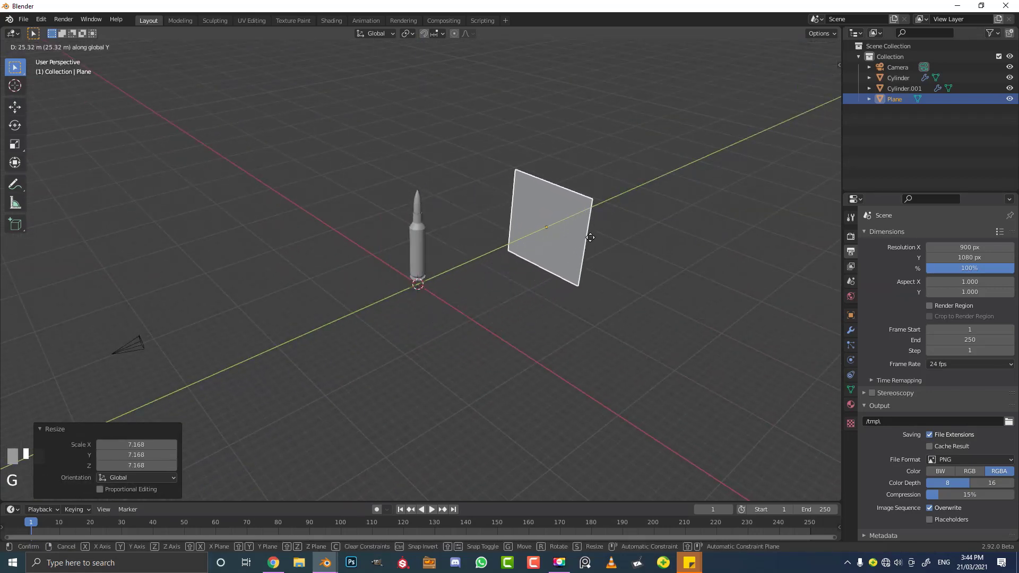
{"action": "left_click_drag", "start_coordinate": [601, 236], "coordinate": [570, 275]}
{"action": "left_click_drag", "start_coordinate": [570, 275], "coordinate": [538, 250]}
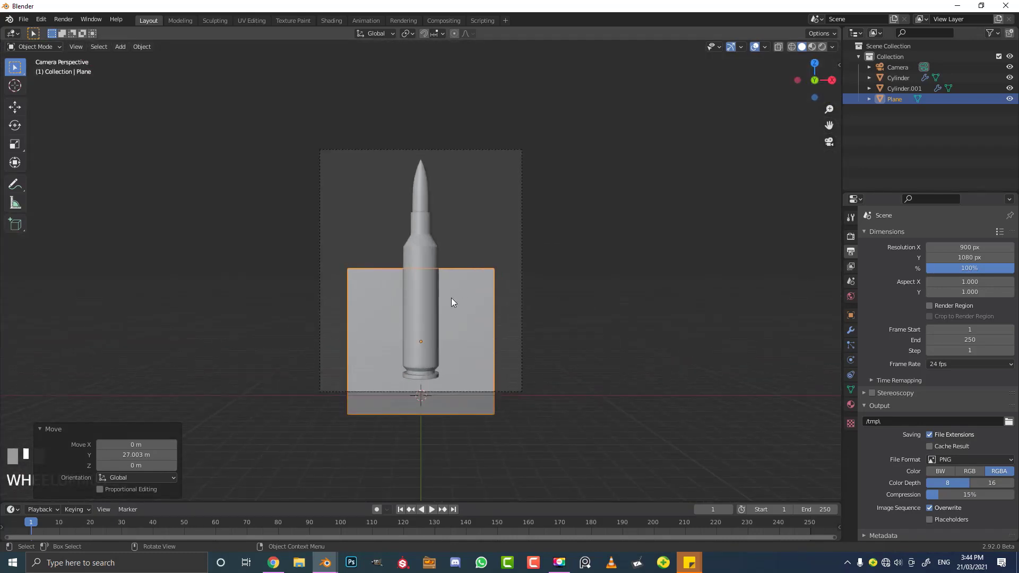
- In camera view, raise the plane, enlarge it and stretch it vertically to fill the frame
{"action": "key", "text": "g"}
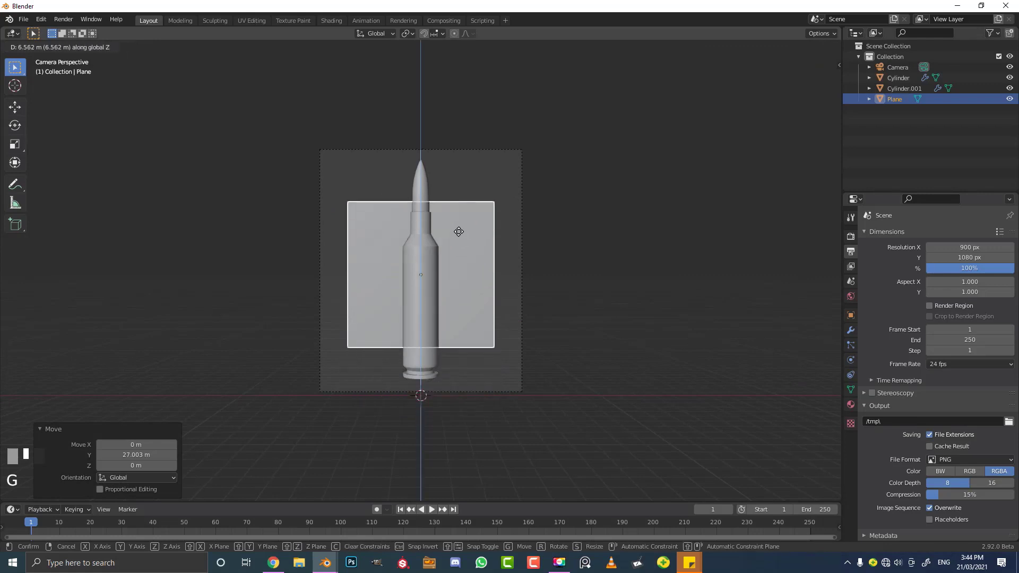
{"action": "left_click", "coordinate": [480, 263]}
{"action": "key", "text": "s"}
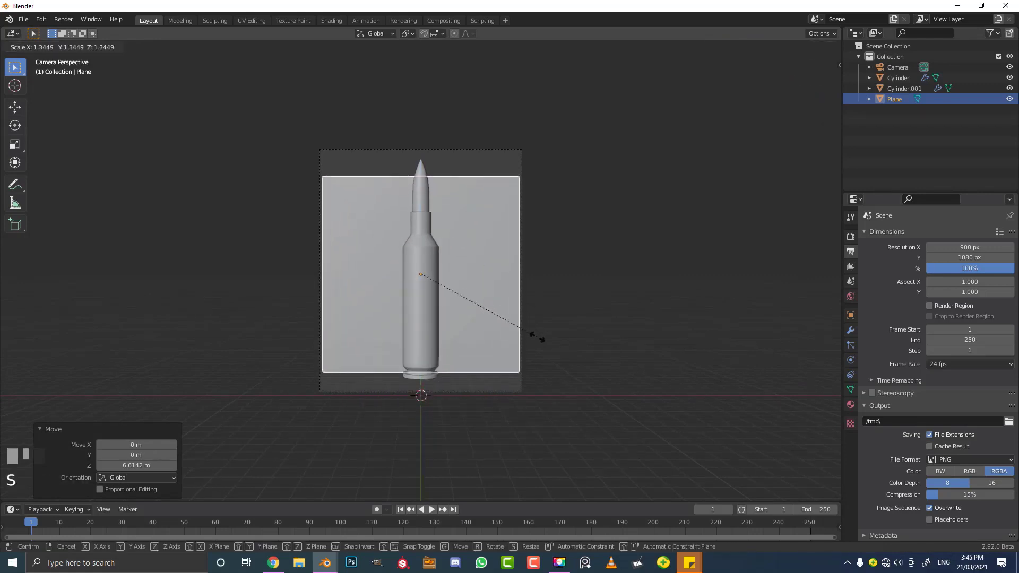
{"action": "left_click", "coordinate": [549, 355]}
{"action": "key", "text": "s"}
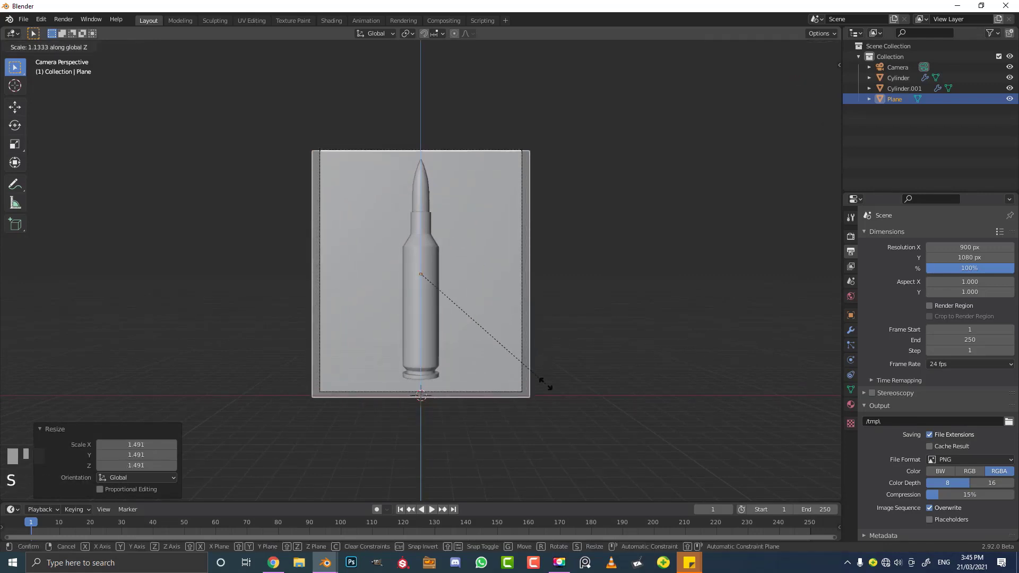
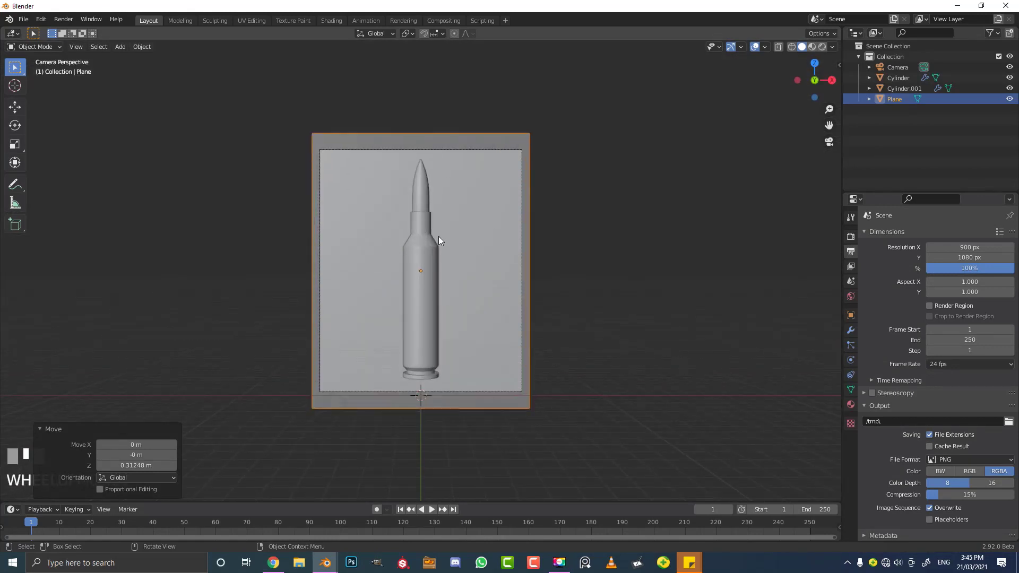
- Enable Ambient Occlusion and Screen Space Reflections in the Eevee render settings
{"action": "left_click", "coordinate": [858, 238]}
{"action": "left_click_drag", "start_coordinate": [858, 237], "coordinate": [876, 308]}
{"action": "left_click_drag", "start_coordinate": [876, 308], "coordinate": [877, 361]}
{"action": "left_click", "coordinate": [877, 360]}
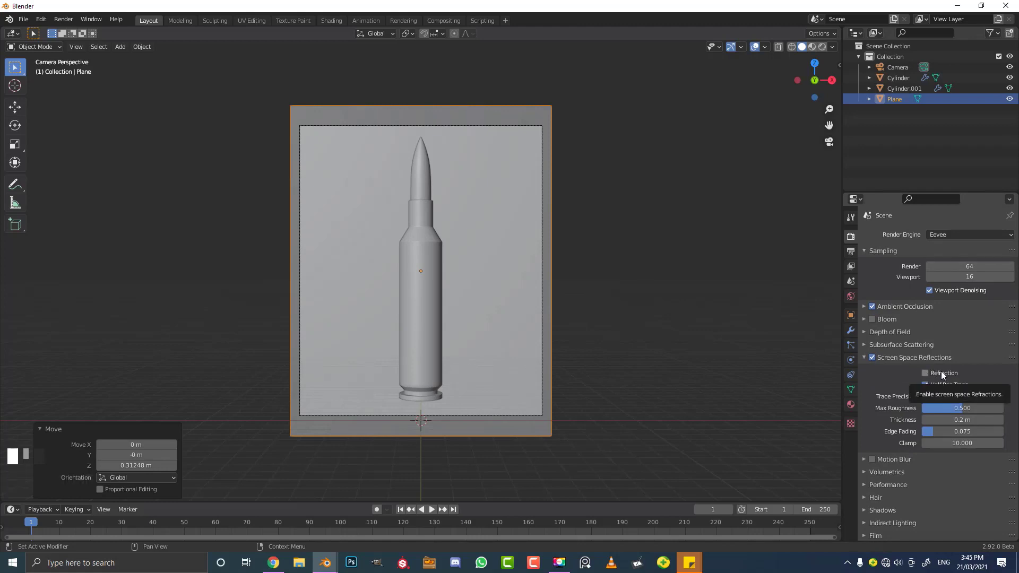
{"action": "left_click", "coordinate": [868, 363]}
{"action": "scroll", "scroll_direction": "down", "scroll_amount": 3}
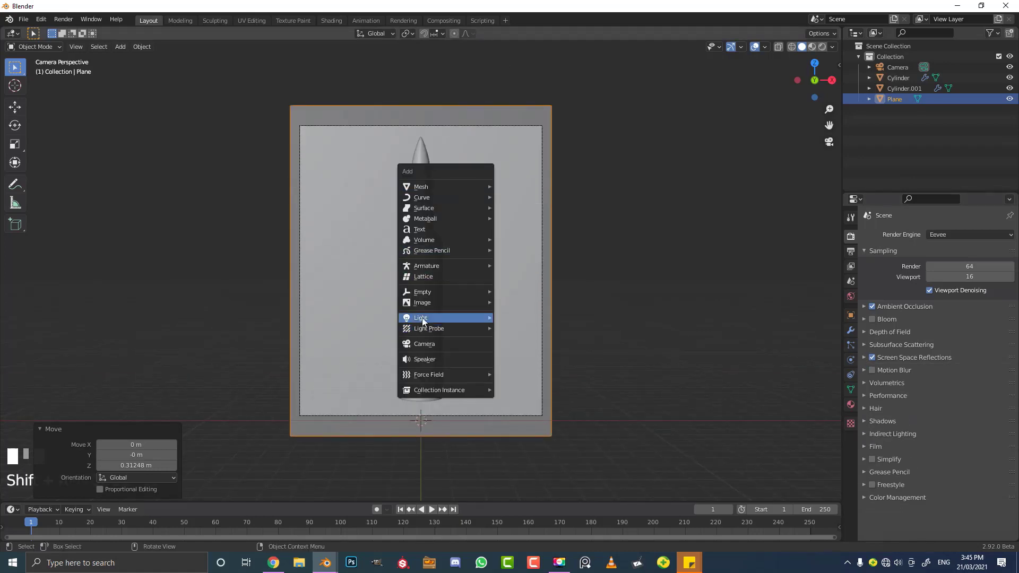
- Add an Area light via Shift+A and move it into place at the cartridge base
{"action": "key", "text": "shift+a"}
{"action": "left_click", "coordinate": [526, 354]}
{"action": "scroll", "scroll_direction": "down", "scroll_amount": 3}
{"action": "left_click_drag", "start_coordinate": [407, 363], "coordinate": [437, 370]}
{"action": "key", "text": "g"}
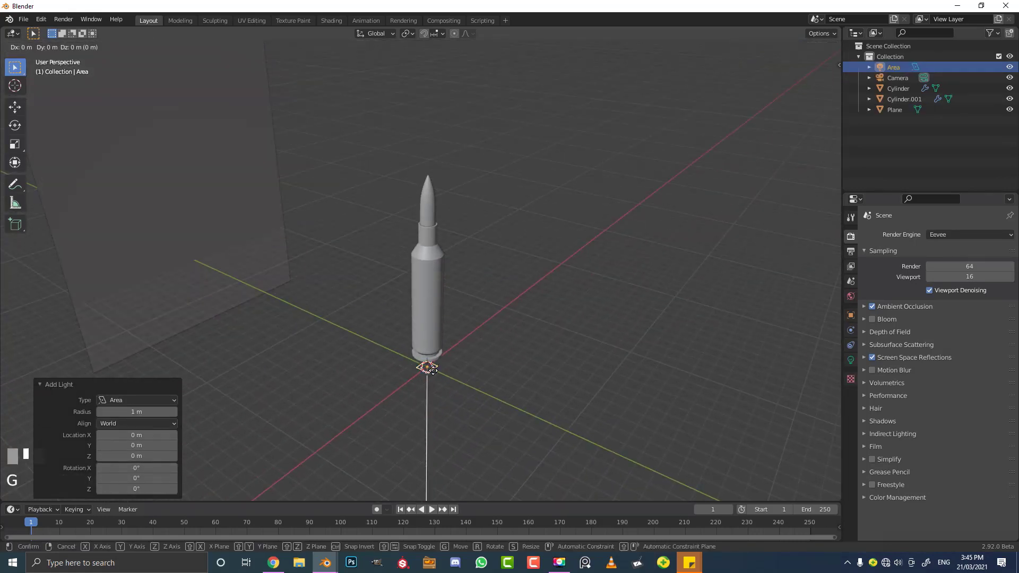
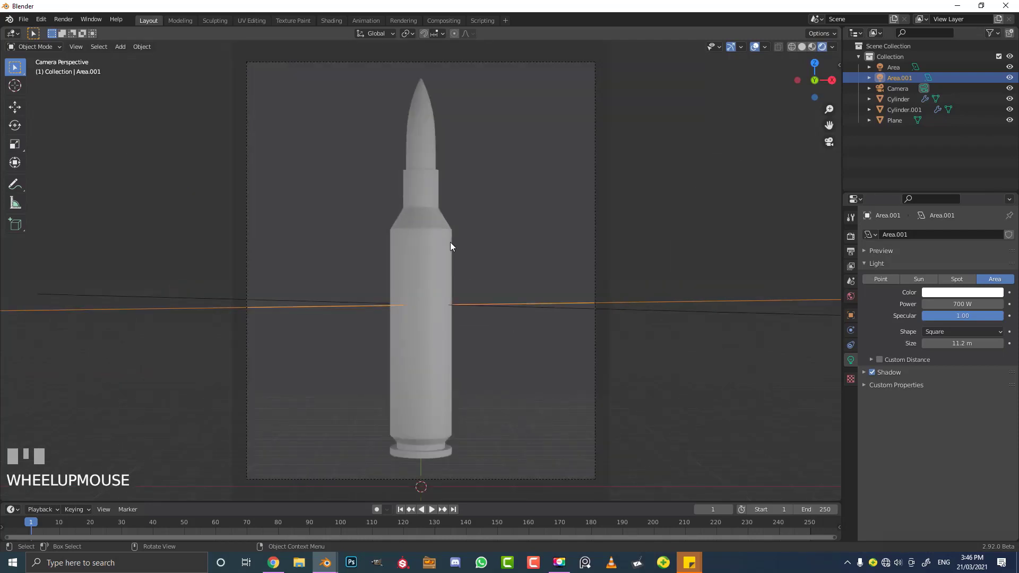
- Place duplicated point lights along both sides of the cartridge from base to bullet tip
{"action": "key", "text": "shift+a"}
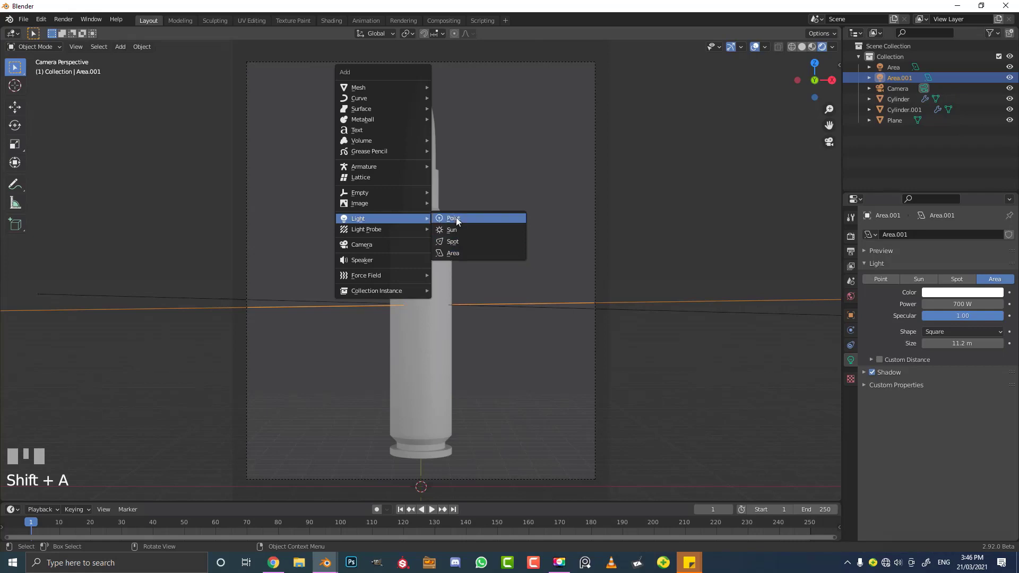
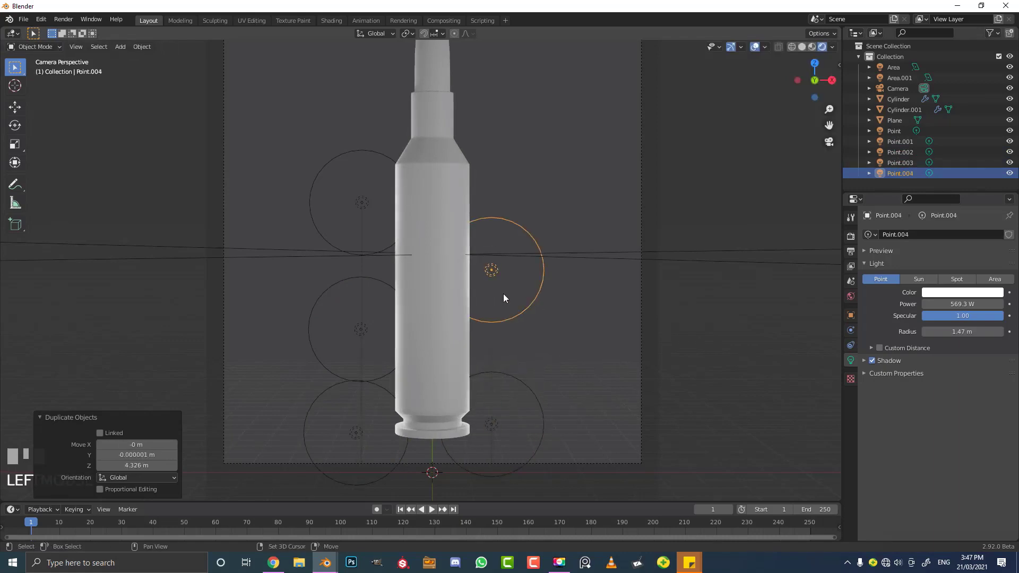
{"action": "left_click", "coordinate": [502, 171]}
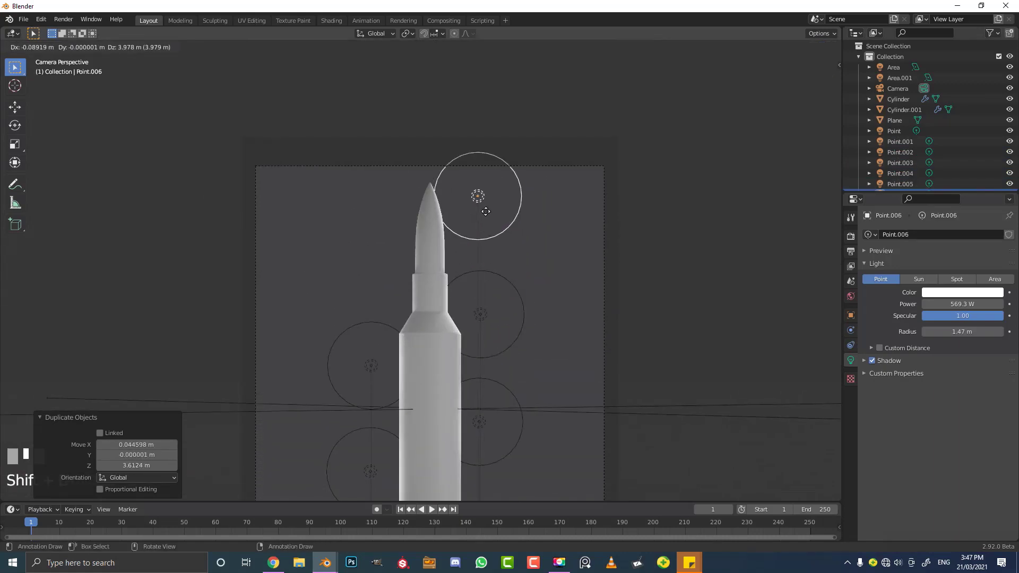
{"action": "left_click", "coordinate": [489, 215]}
{"action": "left_click", "coordinate": [399, 220]}
{"action": "left_click", "coordinate": [463, 211]}
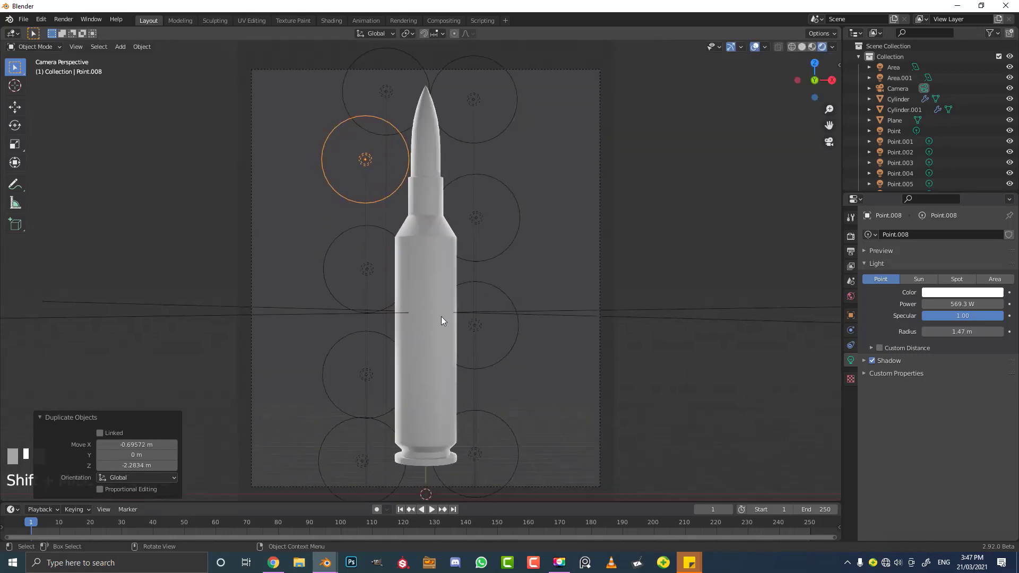
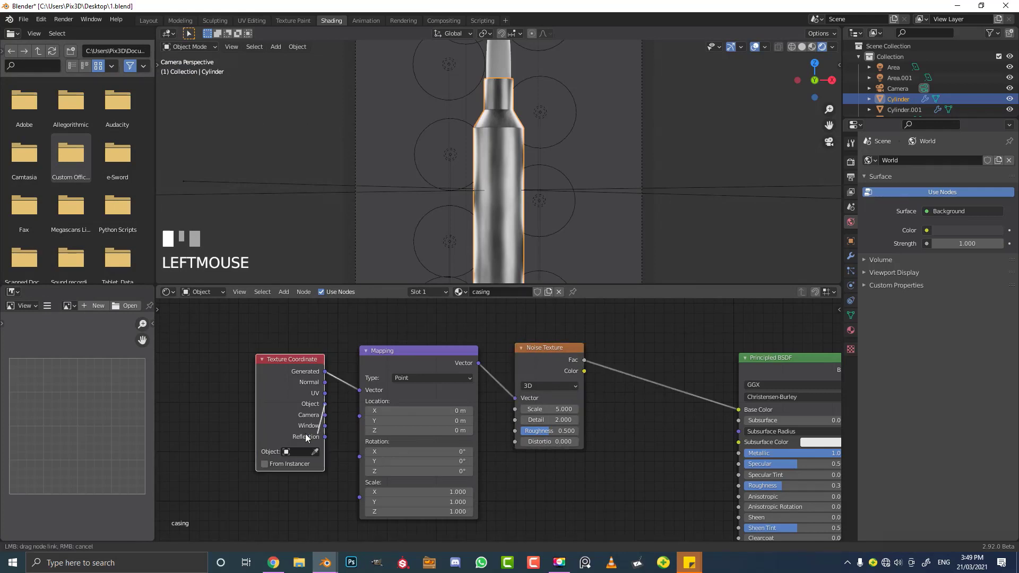
- Zoom the node editor while setting up the metallic noise-driven casing material
{"action": "scroll", "scroll_direction": "up", "scroll_amount": 3}
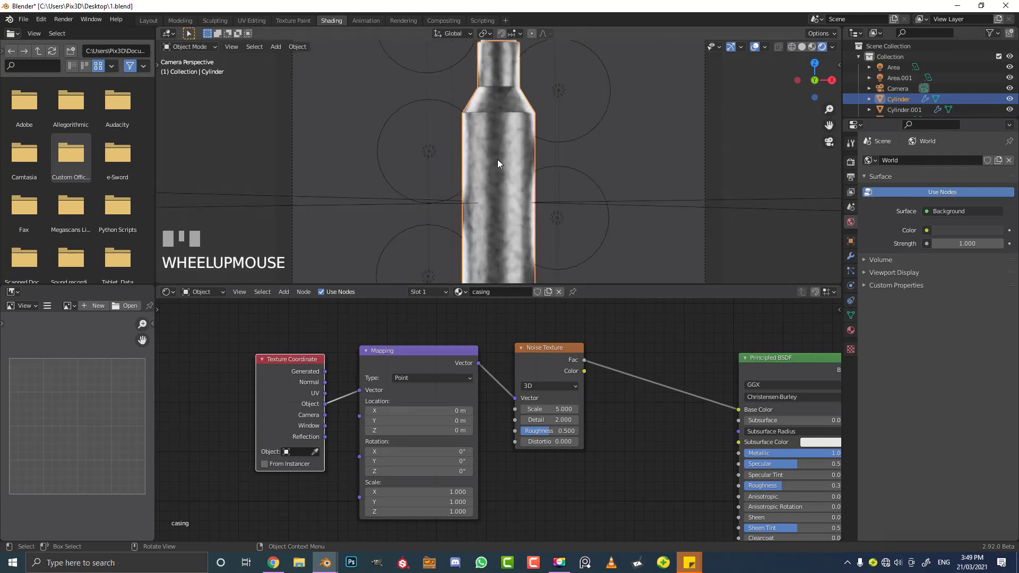
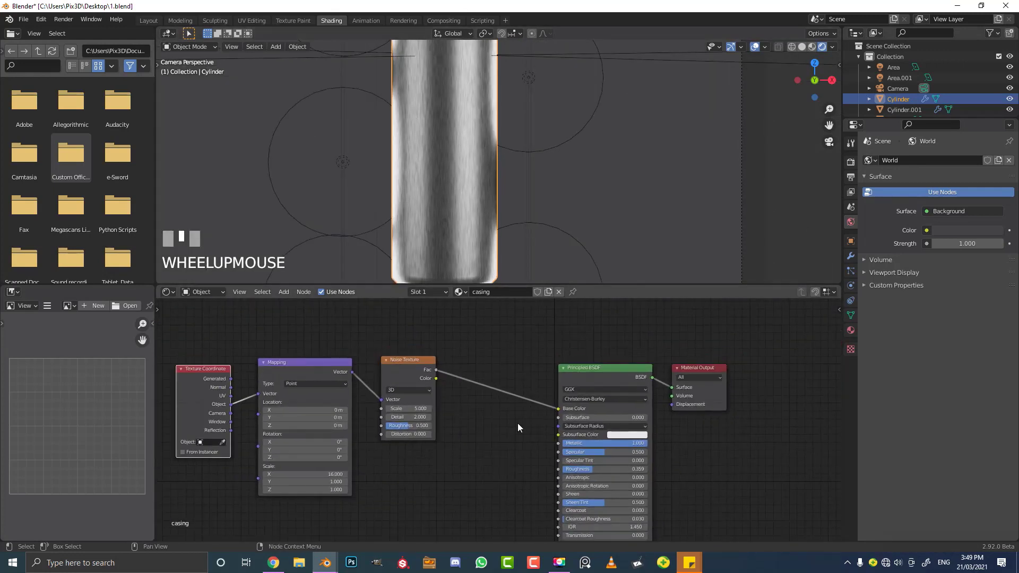
- Add a Bump node beside the shader and link it to the BSDF Normal
{"action": "scroll", "scroll_direction": "up", "scroll_amount": 3}
{"action": "scroll", "scroll_direction": "up", "scroll_amount": 3}
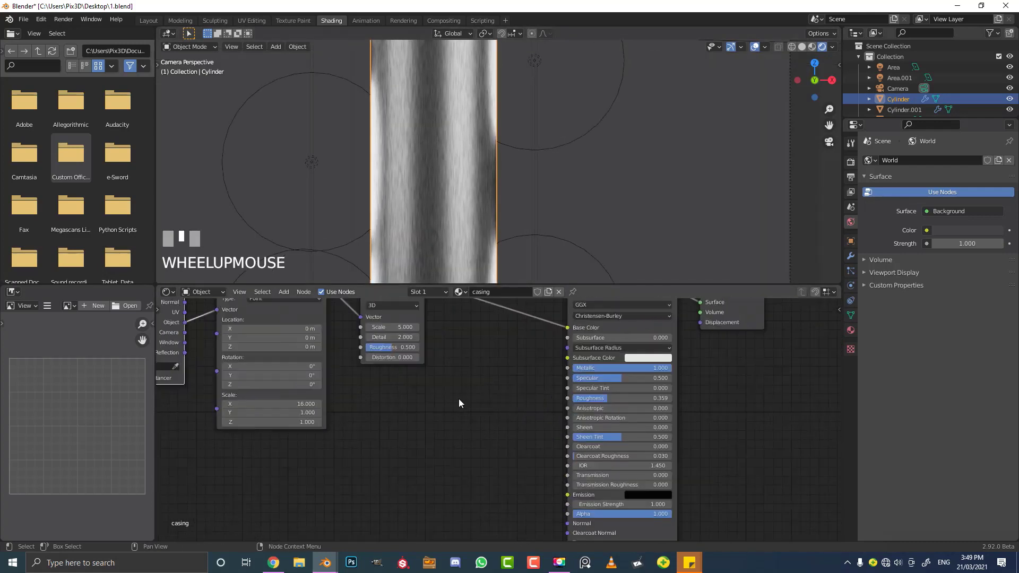
{"action": "scroll", "scroll_direction": "up", "scroll_amount": 3}
{"action": "left_click_drag", "start_coordinate": [473, 419], "coordinate": [446, 360]}
{"action": "scroll", "scroll_direction": "up", "scroll_amount": 3}
{"action": "scroll", "scroll_direction": "up", "scroll_amount": 3}
{"action": "scroll", "scroll_direction": "up", "scroll_amount": 3}
{"action": "scroll", "scroll_direction": "up", "scroll_amount": 3}
{"action": "scroll", "scroll_direction": "up", "scroll_amount": 3}
{"action": "left_click_drag", "start_coordinate": [445, 360], "coordinate": [463, 350]}
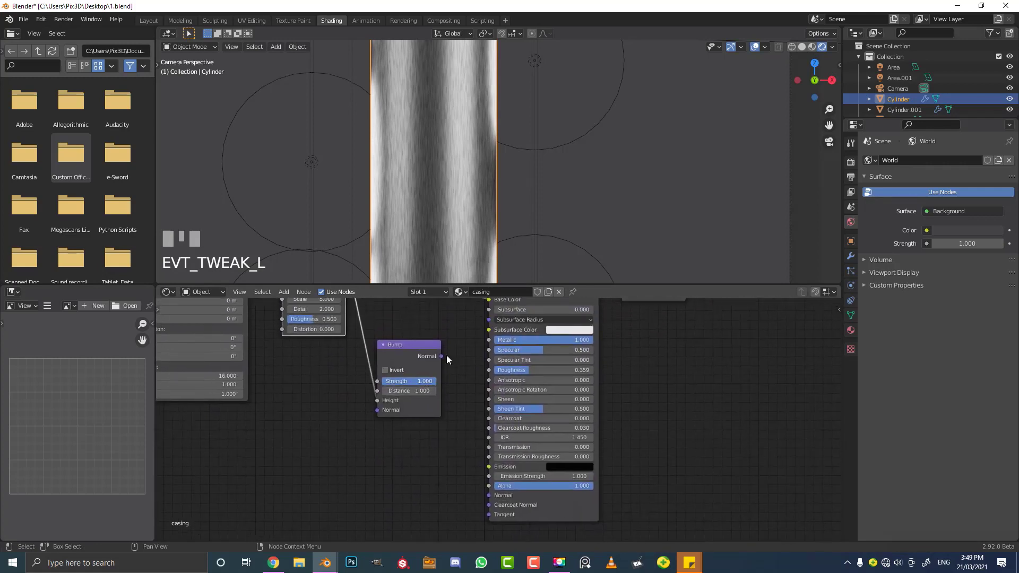
{"action": "left_click_drag", "start_coordinate": [443, 358], "coordinate": [492, 499]}
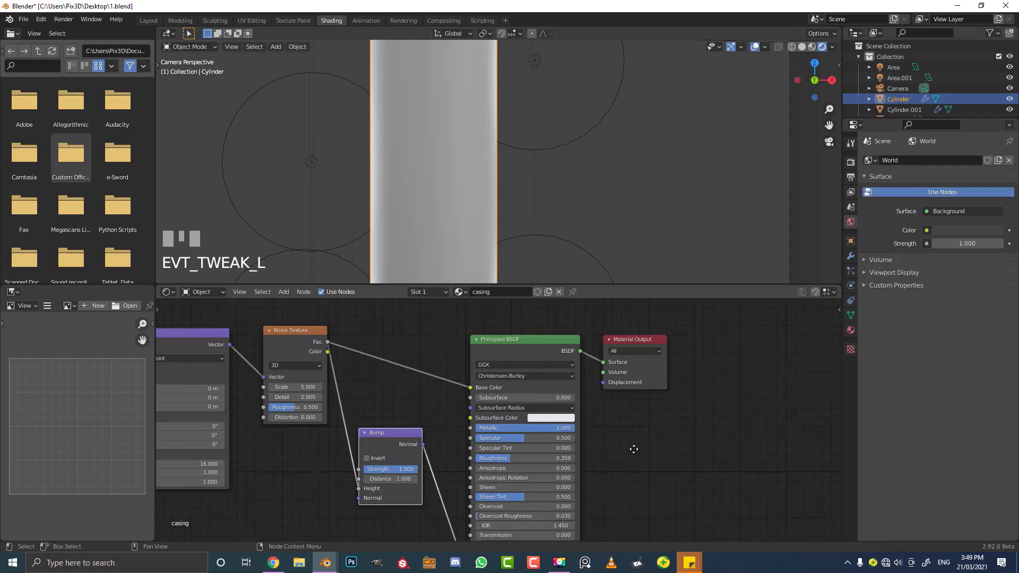
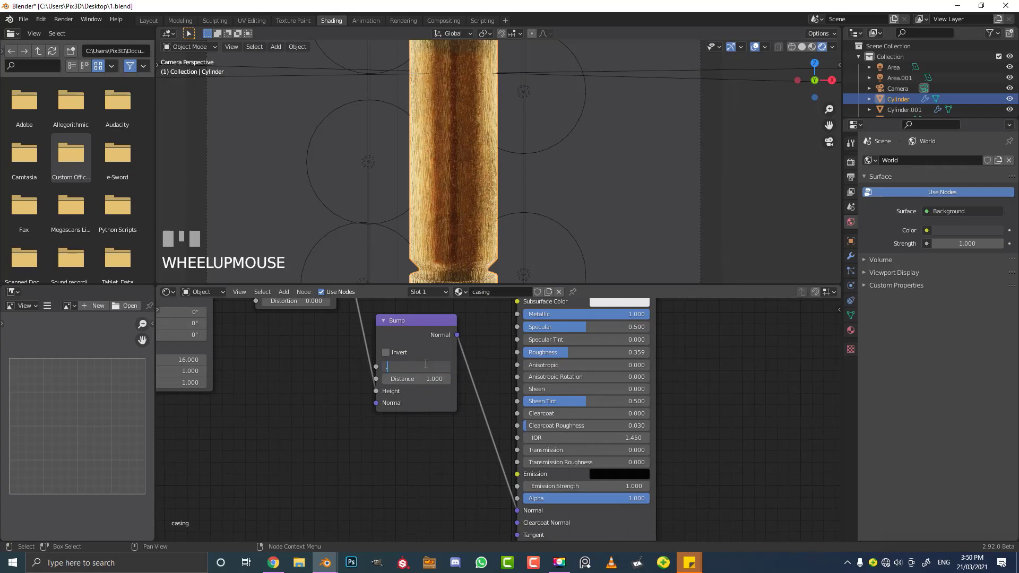
- Set Bump strength to 0.06, drive its Height from the noise, and add a ColorRamp after the noise
{"action": "left_click_drag", "start_coordinate": [429, 365], "coordinate": [496, 127]}
{"action": "key", "text": "Return"}
{"action": "scroll", "scroll_direction": "down", "scroll_amount": 3}
{"action": "left_click_drag", "start_coordinate": [496, 127], "coordinate": [313, 409]}
{"action": "scroll", "scroll_direction": "up", "scroll_amount": 3}
{"action": "scroll", "scroll_direction": "up", "scroll_amount": 3}
{"action": "scroll", "scroll_direction": "up", "scroll_amount": 3}
{"action": "left_click_drag", "start_coordinate": [489, 372], "coordinate": [425, 419]}
{"action": "scroll", "scroll_direction": "up", "scroll_amount": 3}
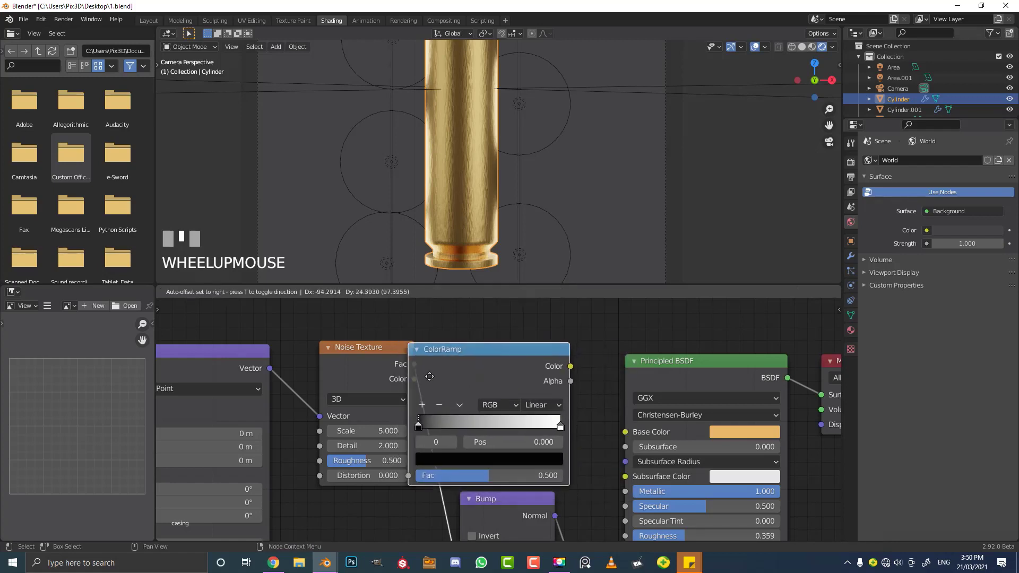
- Move the ColorRamp's black stop to tune the streak contrast
{"action": "left_click", "coordinate": [446, 380]}
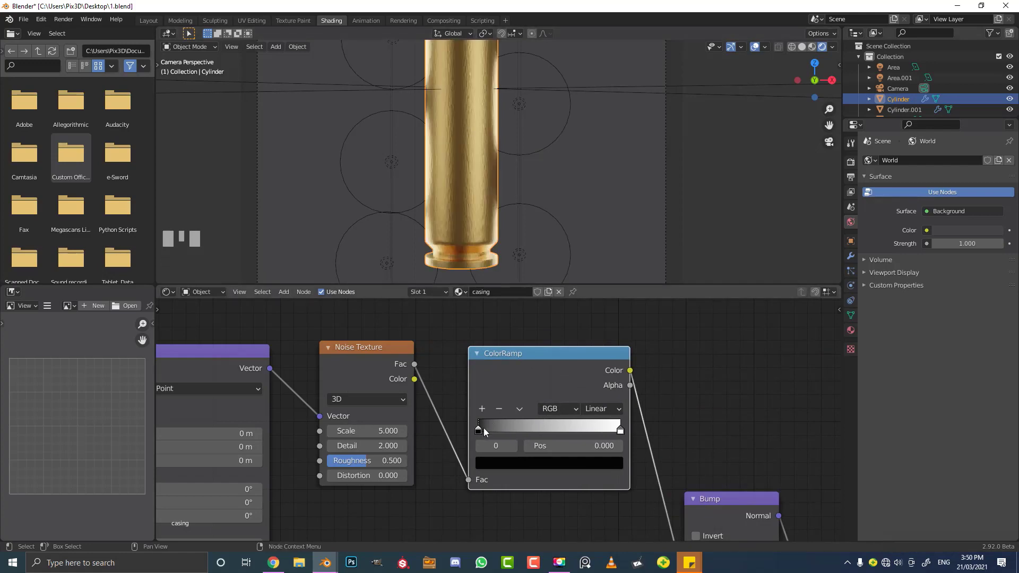
{"action": "left_click_drag", "start_coordinate": [485, 433], "coordinate": [650, 209]}
{"action": "scroll", "scroll_direction": "down", "scroll_amount": 3}
{"action": "scroll", "scroll_direction": "down", "scroll_amount": 3}
{"action": "scroll", "scroll_direction": "up", "scroll_amount": 3}
{"action": "scroll", "scroll_direction": "up", "scroll_amount": 3}
- Darken the casing Base Color to a deeper brass, value about 0.45
{"action": "scroll", "scroll_direction": "down", "scroll_amount": 3}
{"action": "scroll", "scroll_direction": "down", "scroll_amount": 3}
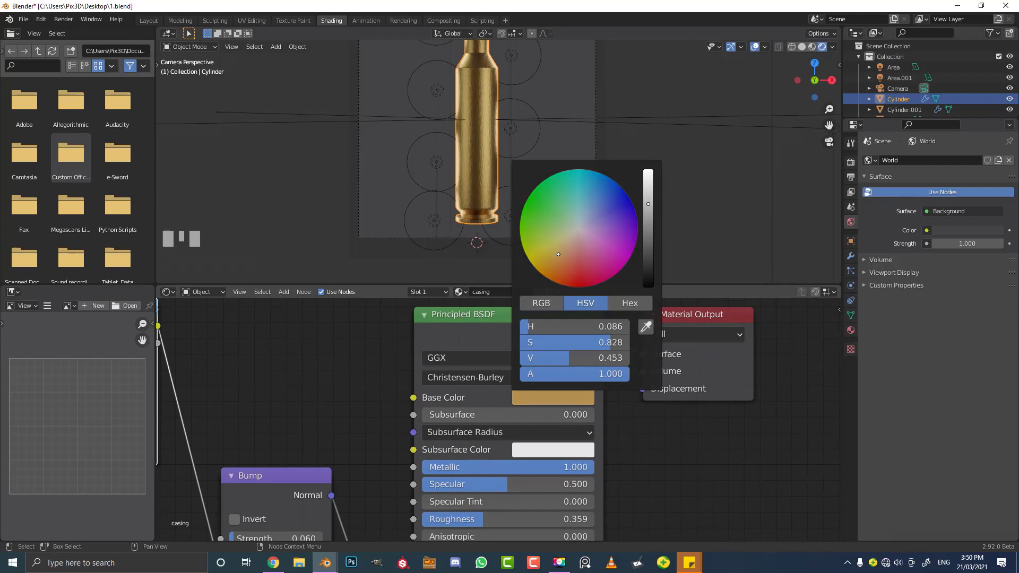
{"action": "scroll", "scroll_direction": "up", "scroll_amount": 3}
{"action": "scroll", "scroll_direction": "up", "scroll_amount": 3}
{"action": "left_click_drag", "start_coordinate": [488, 200], "coordinate": [489, 225]}
{"action": "key", "text": "alt+a"}
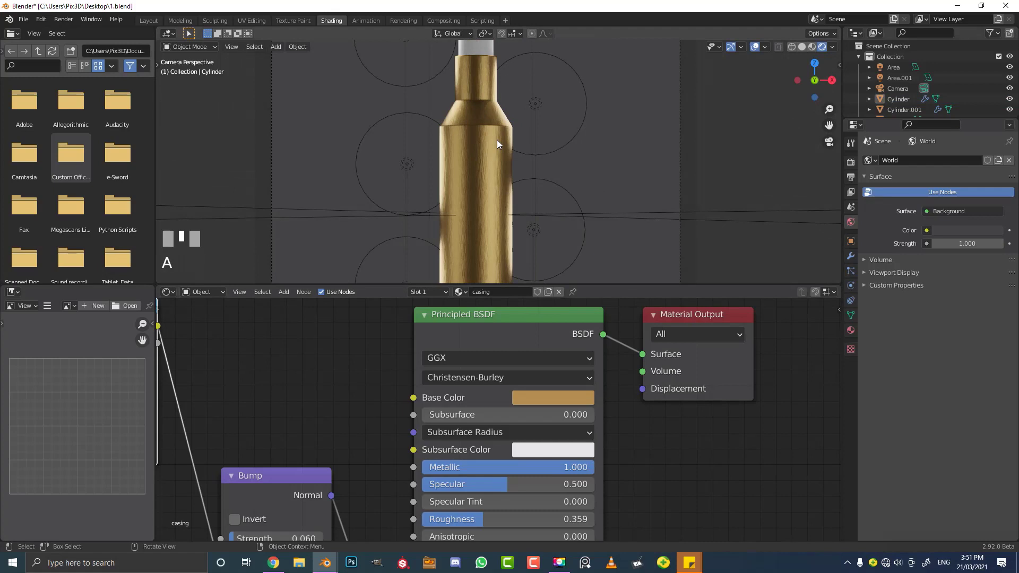
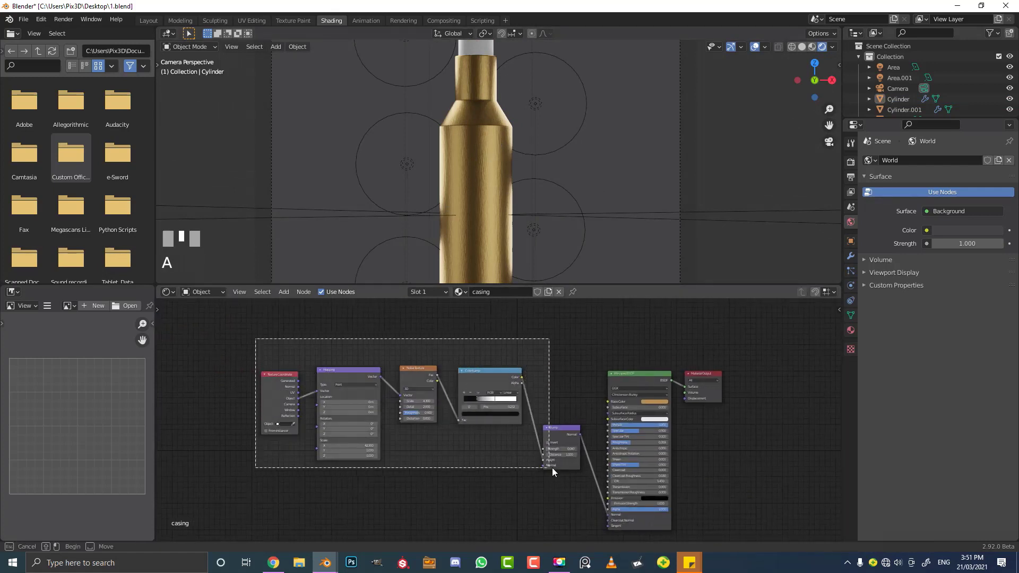
- Copy the noise, ramp and bump nodes to the bullet material and set an orange-copper Base Color
{"action": "left_click_drag", "start_coordinate": [561, 492], "coordinate": [466, 122]}
{"action": "right_click", "coordinate": [476, 114]}
{"action": "scroll", "scroll_direction": "down", "scroll_amount": 3}
{"action": "left_click", "coordinate": [502, 91]}
{"action": "scroll", "scroll_direction": "up", "scroll_amount": 3}
{"action": "left_click_drag", "start_coordinate": [524, 294], "coordinate": [591, 338]}
{"action": "key", "text": "Return"}
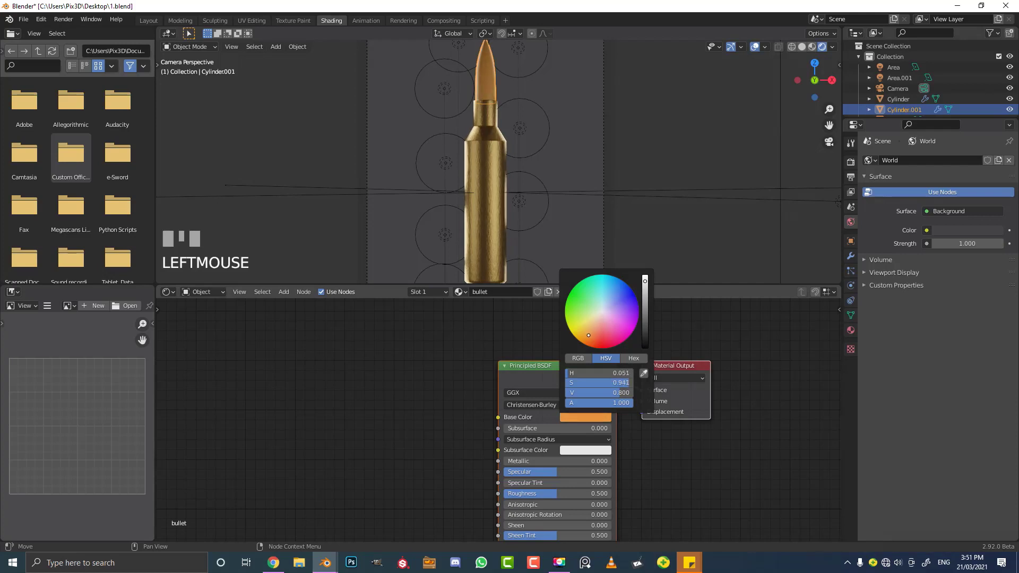
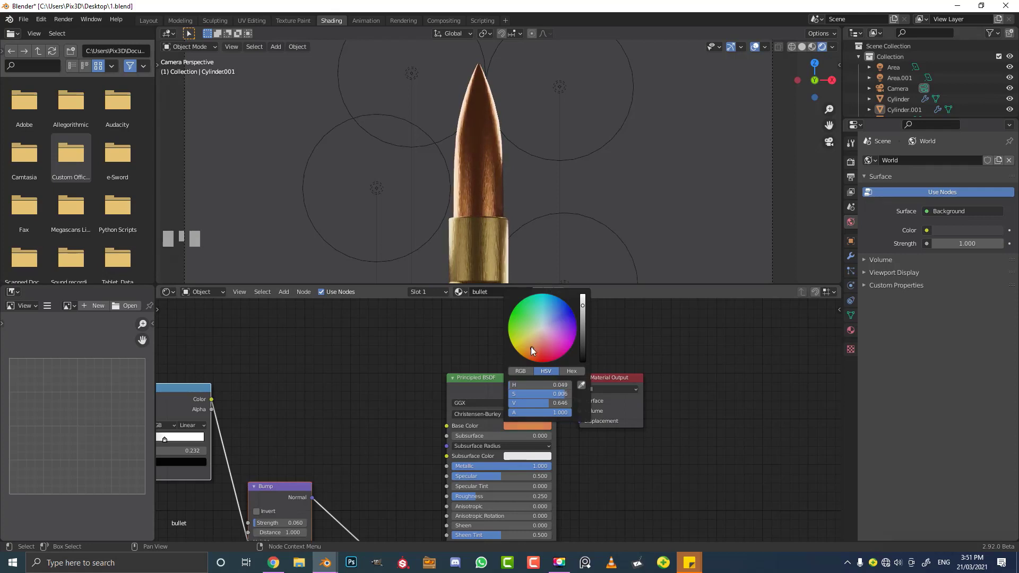
{"action": "scroll", "scroll_direction": "down", "scroll_amount": 3}
{"action": "key", "text": "alt+a"}
- Finish the bullet material with Metallic 1 and Roughness 0.25
{"action": "scroll", "scroll_direction": "down", "scroll_amount": 3}
{"action": "scroll", "scroll_direction": "down", "scroll_amount": 3}
{"action": "scroll", "scroll_direction": "down", "scroll_amount": 3}
{"action": "scroll", "scroll_direction": "up", "scroll_amount": 3}
{"action": "left_click_drag", "start_coordinate": [522, 213], "coordinate": [518, 142]}
{"action": "scroll", "scroll_direction": "up", "scroll_amount": 3}
{"action": "scroll", "scroll_direction": "up", "scroll_amount": 3}
{"action": "scroll", "scroll_direction": "up", "scroll_amount": 3}
{"action": "scroll", "scroll_direction": "up", "scroll_amount": 3}
{"action": "left_click_drag", "start_coordinate": [579, 104], "coordinate": [524, 291]}
- Give the backdrop plane a new material with a Gradient Texture feeding Base Color
{"action": "left_click", "coordinate": [579, 104]}
{"action": "scroll", "scroll_direction": "down", "scroll_amount": 3}
{"action": "scroll", "scroll_direction": "up", "scroll_amount": 3}
{"action": "scroll", "scroll_direction": "down", "scroll_amount": 3}
{"action": "scroll", "scroll_direction": "down", "scroll_amount": 3}
{"action": "scroll", "scroll_direction": "down", "scroll_amount": 3}
{"action": "scroll", "scroll_direction": "down", "scroll_amount": 3}
{"action": "left_click_drag", "start_coordinate": [525, 291], "coordinate": [524, 420]}
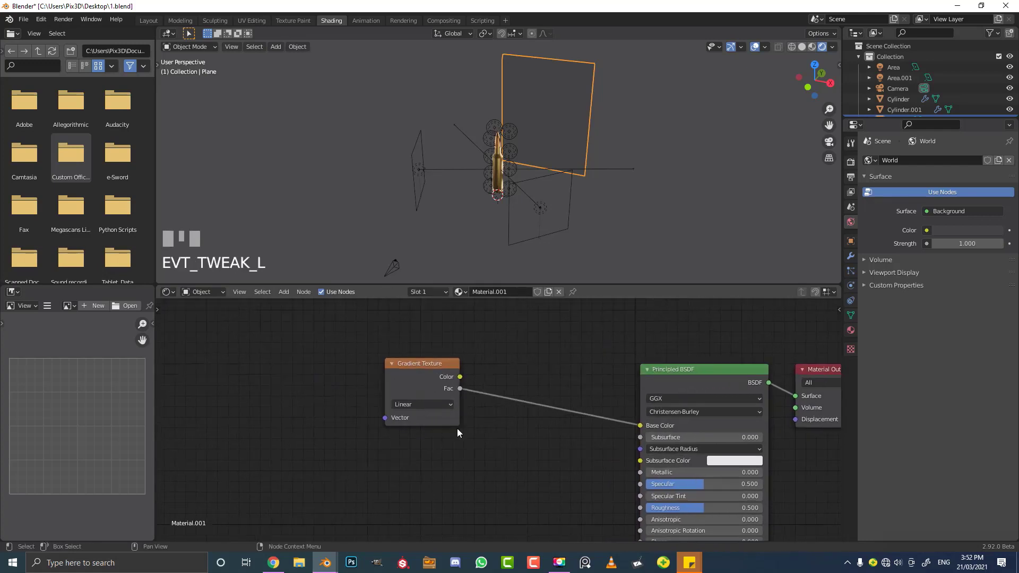
- Add Texture Coordinate and Mapping nodes to the gradient with Ctrl+T
{"action": "middle_click", "coordinate": [407, 404]}
{"action": "scroll", "scroll_direction": "up", "scroll_amount": 3}
{"action": "left_click_drag", "start_coordinate": [407, 403], "coordinate": [492, 380]}
{"action": "scroll", "scroll_direction": "down", "scroll_amount": 3}
{"action": "left_click_drag", "start_coordinate": [493, 379], "coordinate": [433, 371]}
{"action": "left_click_drag", "start_coordinate": [433, 371], "coordinate": [375, 359]}
{"action": "key", "text": "ctrl+t"}
{"action": "left_click_drag", "start_coordinate": [375, 359], "coordinate": [353, 384]}
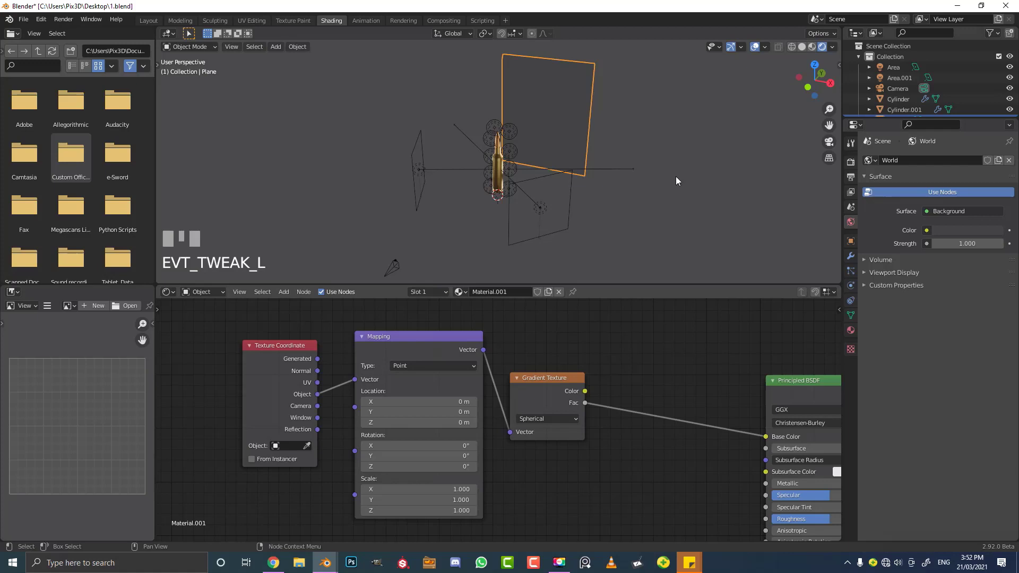
- Set the Gradient to Spherical and add a B-Spline ColorRamp, checking in camera view
{"action": "scroll", "scroll_direction": "up", "scroll_amount": 3}
{"action": "left_click_drag", "start_coordinate": [602, 92], "coordinate": [679, 483]}
{"action": "scroll", "scroll_direction": "up", "scroll_amount": 3}
{"action": "scroll", "scroll_direction": "up", "scroll_amount": 3}
{"action": "key", "text": "KP_0"}
{"action": "scroll", "scroll_direction": "up", "scroll_amount": 3}
{"action": "scroll", "scroll_direction": "up", "scroll_amount": 3}
{"action": "scroll", "scroll_direction": "up", "scroll_amount": 3}
{"action": "scroll", "scroll_direction": "up", "scroll_amount": 3}
{"action": "scroll", "scroll_direction": "up", "scroll_amount": 3}
{"action": "scroll", "scroll_direction": "up", "scroll_amount": 3}
{"action": "scroll", "scroll_direction": "up", "scroll_amount": 3}
{"action": "scroll", "scroll_direction": "up", "scroll_amount": 3}
- Shape the ColorRamp stops into a dark radial vignette behind the cartridge
{"action": "left_click", "coordinate": [678, 483]}
{"action": "left_click_drag", "start_coordinate": [590, 485], "coordinate": [573, 470]}
{"action": "left_click_drag", "start_coordinate": [573, 470], "coordinate": [597, 252]}
{"action": "scroll", "scroll_direction": "up", "scroll_amount": 3}
{"action": "scroll", "scroll_direction": "down", "scroll_amount": 3}
{"action": "scroll", "scroll_direction": "down", "scroll_amount": 3}
- Scale the backdrop plane along Z so it fills the camera frame
{"action": "key", "text": "s"}
{"action": "right_click", "coordinate": [597, 252]}
{"action": "scroll", "scroll_direction": "up", "scroll_amount": 3}
{"action": "scroll", "scroll_direction": "up", "scroll_amount": 3}
{"action": "key", "text": "s"}
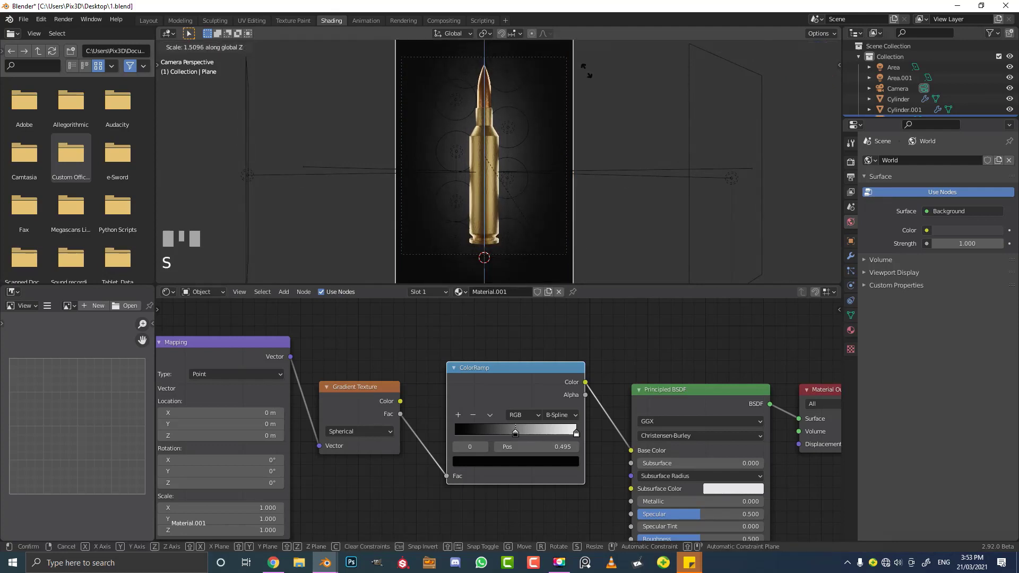
{"action": "scroll", "scroll_direction": "up", "scroll_amount": 3}
{"action": "scroll", "scroll_direction": "up", "scroll_amount": 3}
{"action": "left_click_drag", "start_coordinate": [486, 176], "coordinate": [147, 24]}
{"action": "scroll", "scroll_direction": "up", "scroll_amount": 3}
{"action": "scroll", "scroll_direction": "up", "scroll_amount": 3}
{"action": "scroll", "scroll_direction": "up", "scroll_amount": 3}
{"action": "scroll", "scroll_direction": "down", "scroll_amount": 3}
{"action": "scroll", "scroll_direction": "down", "scroll_amount": 3}
- Switch to the Layout workspace and start rendering the final image
{"action": "middle_click", "coordinate": [147, 24]}
{"action": "left_click", "coordinate": [147, 24]}
{"action": "middle_click", "coordinate": [146, 25]}
{"action": "scroll", "scroll_direction": "down", "scroll_amount": 3}
{"action": "scroll", "scroll_direction": "up", "scroll_amount": 3}
{"action": "key", "text": "z"}
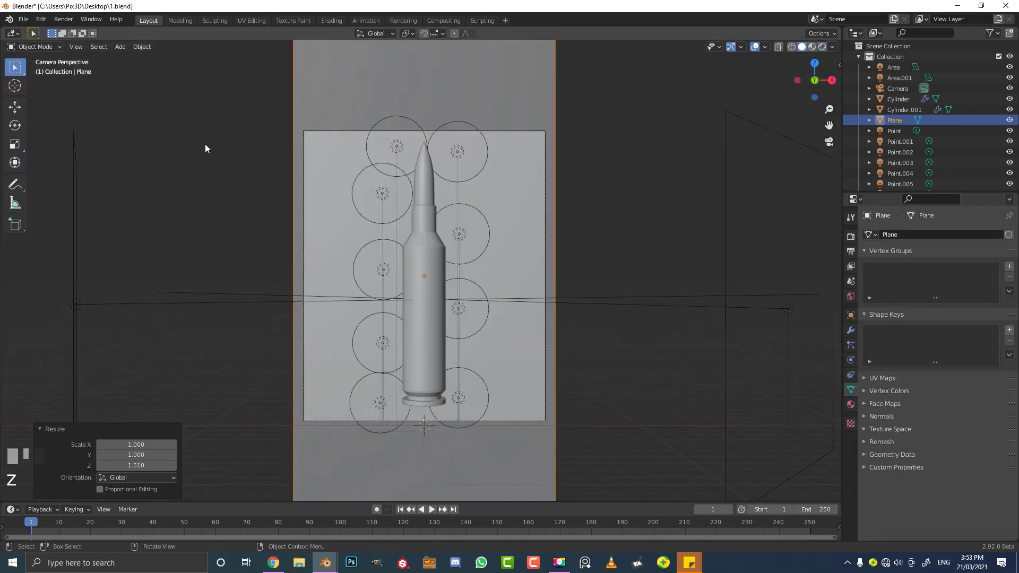